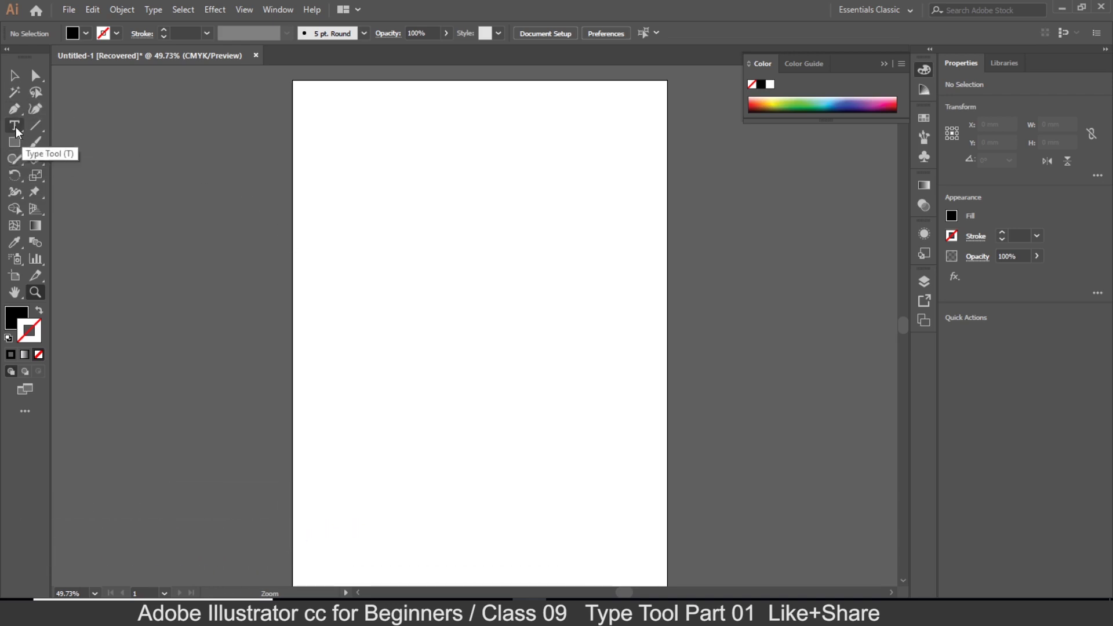
# Hold down the Type Tool so its flyout of type tool variants appears.
pyautogui.moveTo(19, 132); pyautogui.dragTo(83, 229)
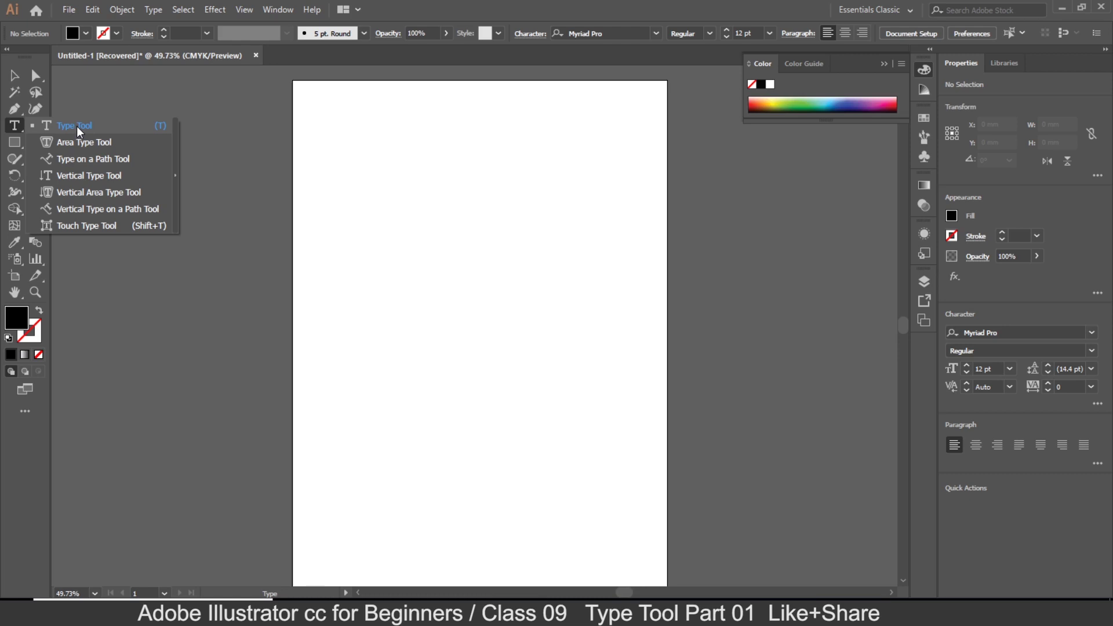
# Choose the standard point Type Tool from the flyout.
pyautogui.click(80, 130)
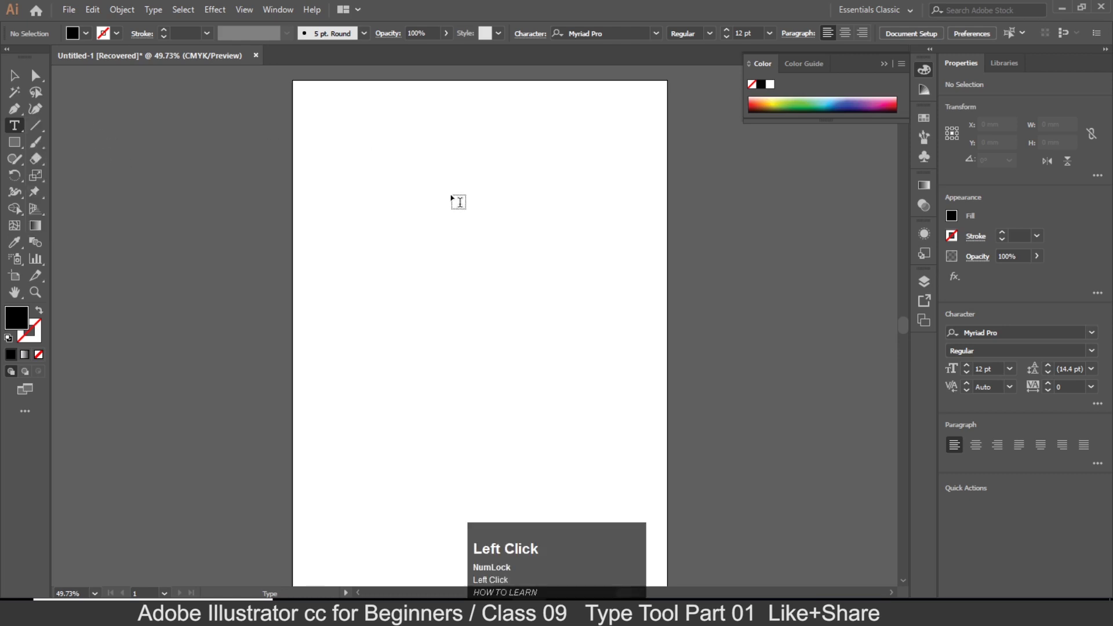
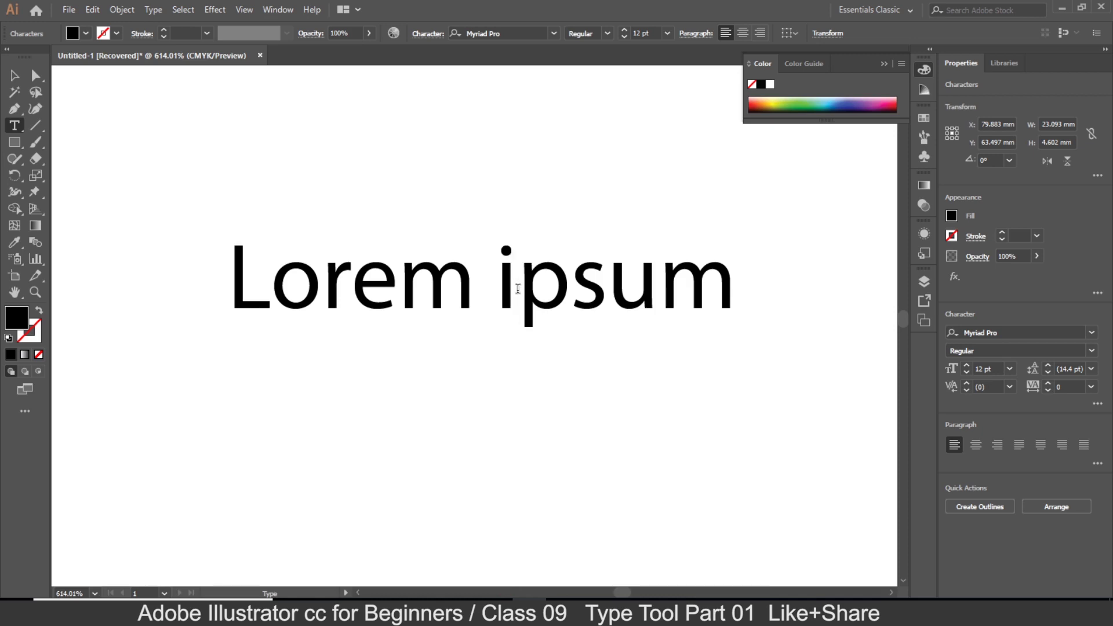
# Experiment at the caret: add and remove a space, insert 'dddd', delete letters, then undo.
pyautogui.press('space')
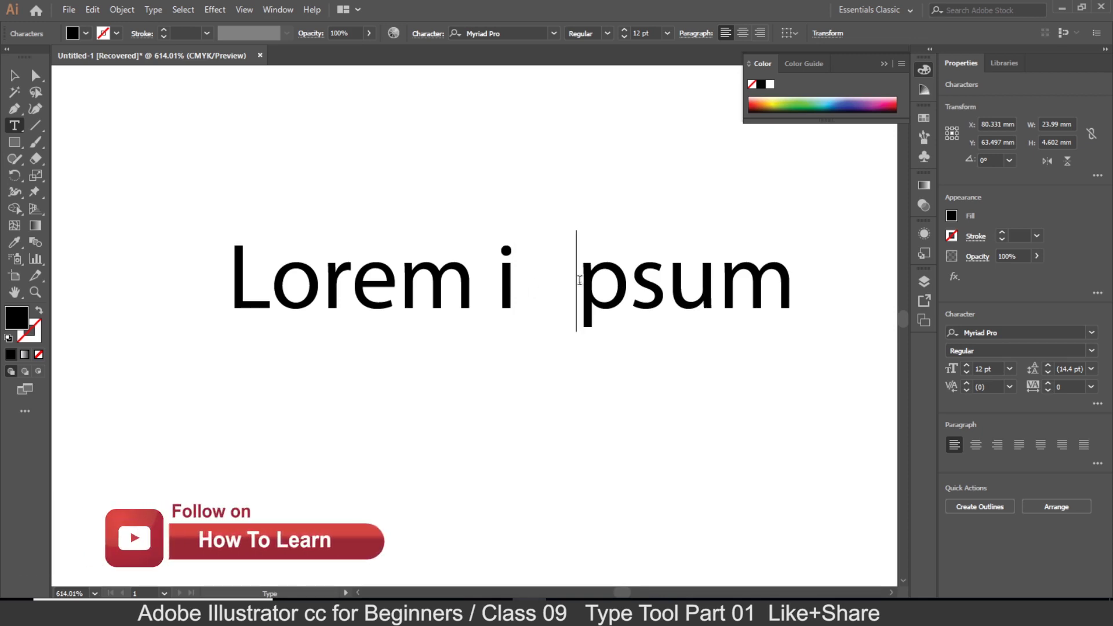
pyautogui.press('BackSpace')
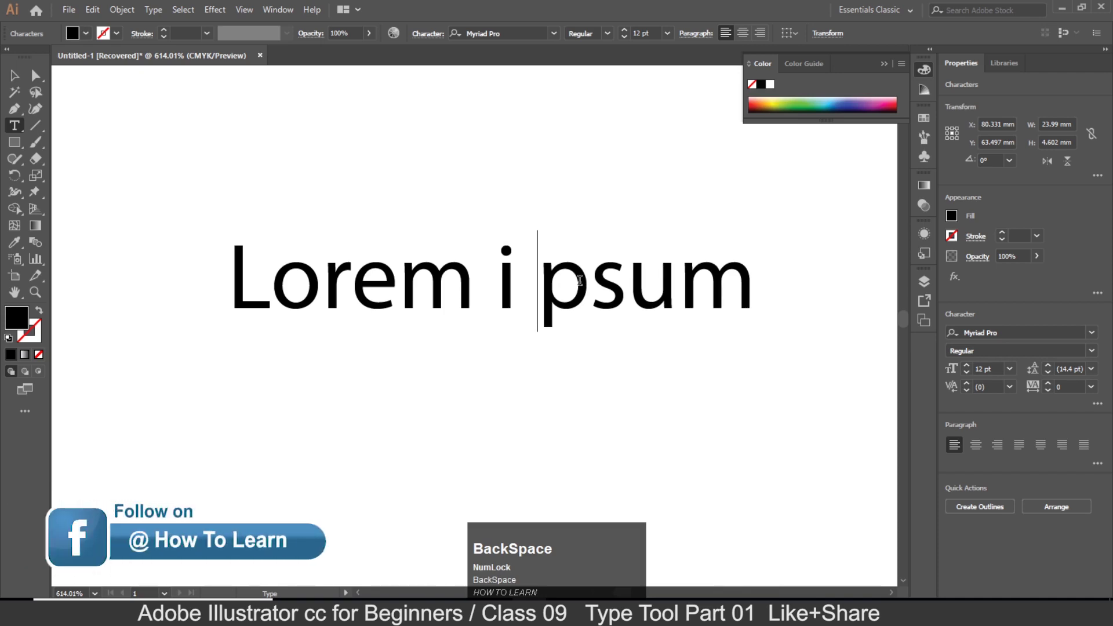
pyautogui.write('dddd')
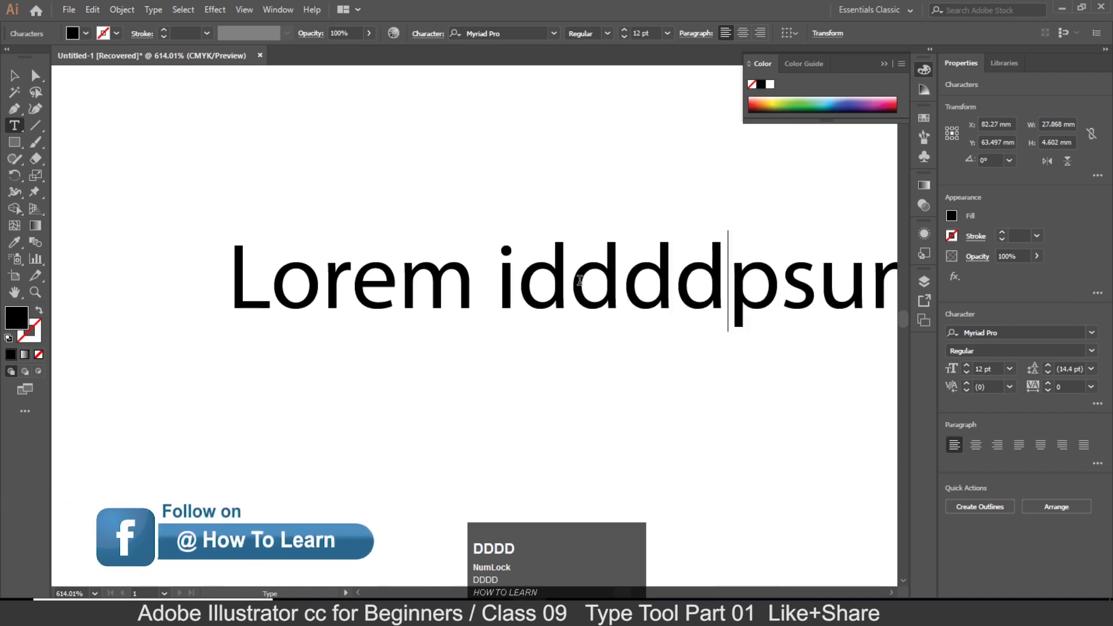
pyautogui.press('BackSpace')
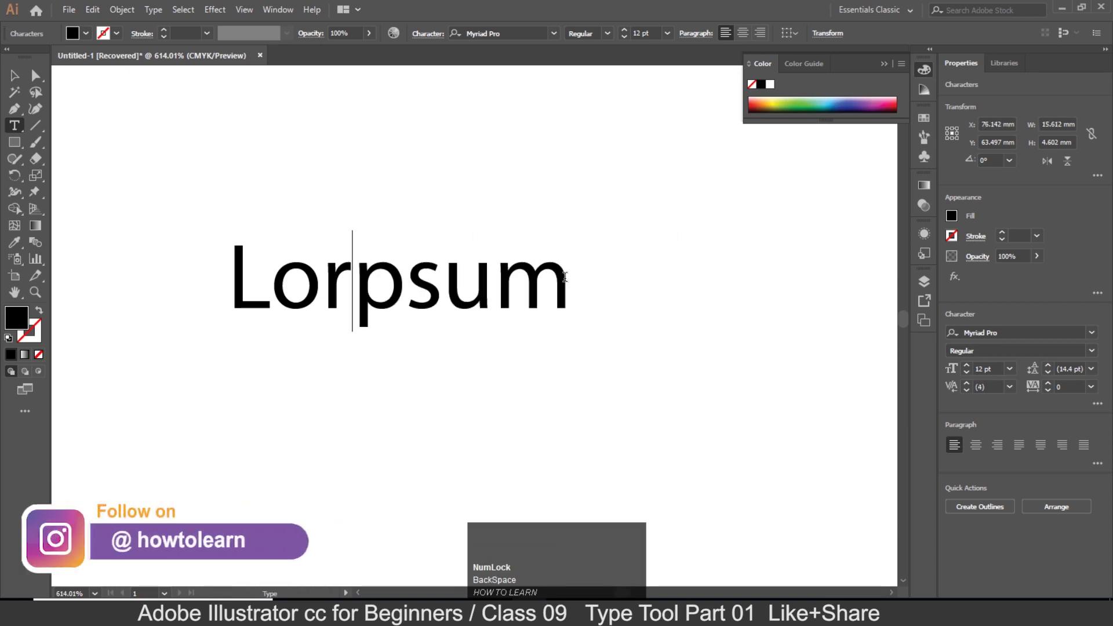
pyautogui.press('BackSpace')
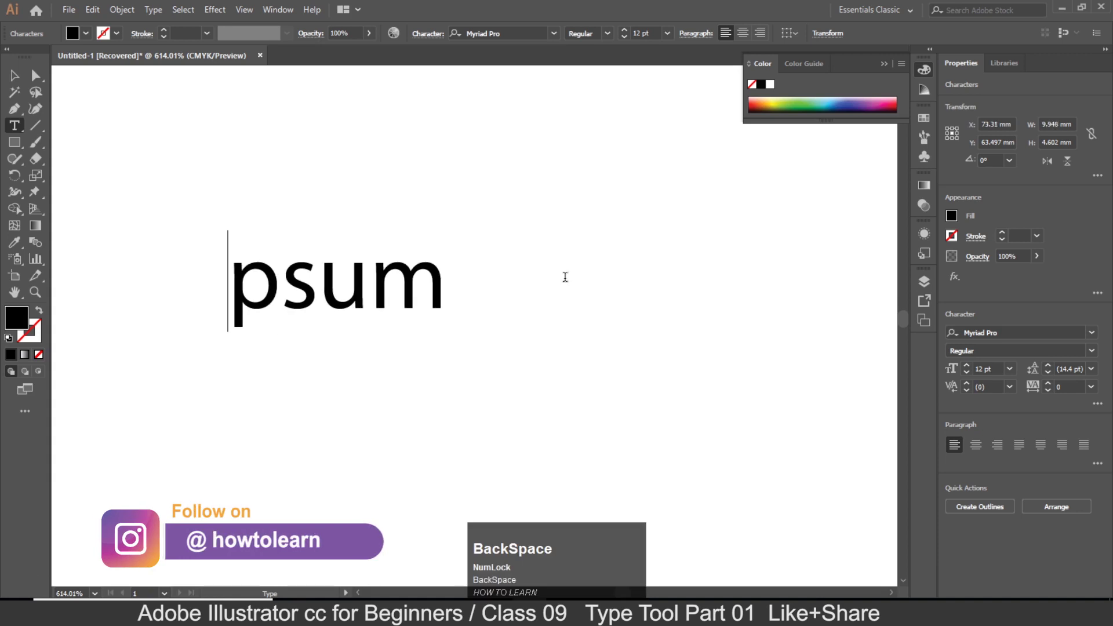
pyautogui.press('ctrl+z')
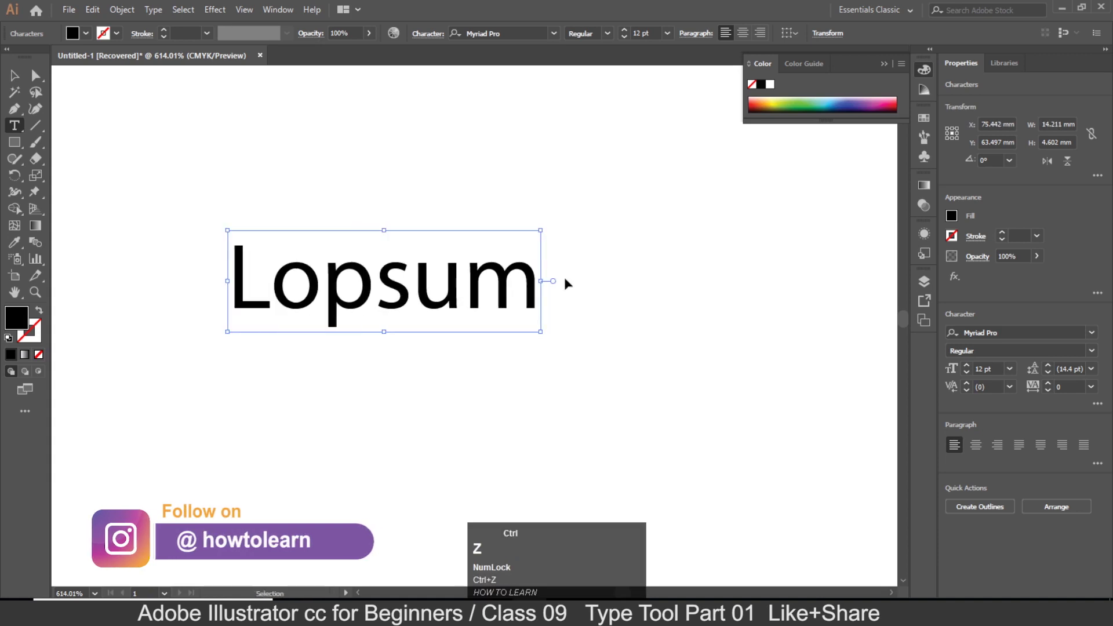
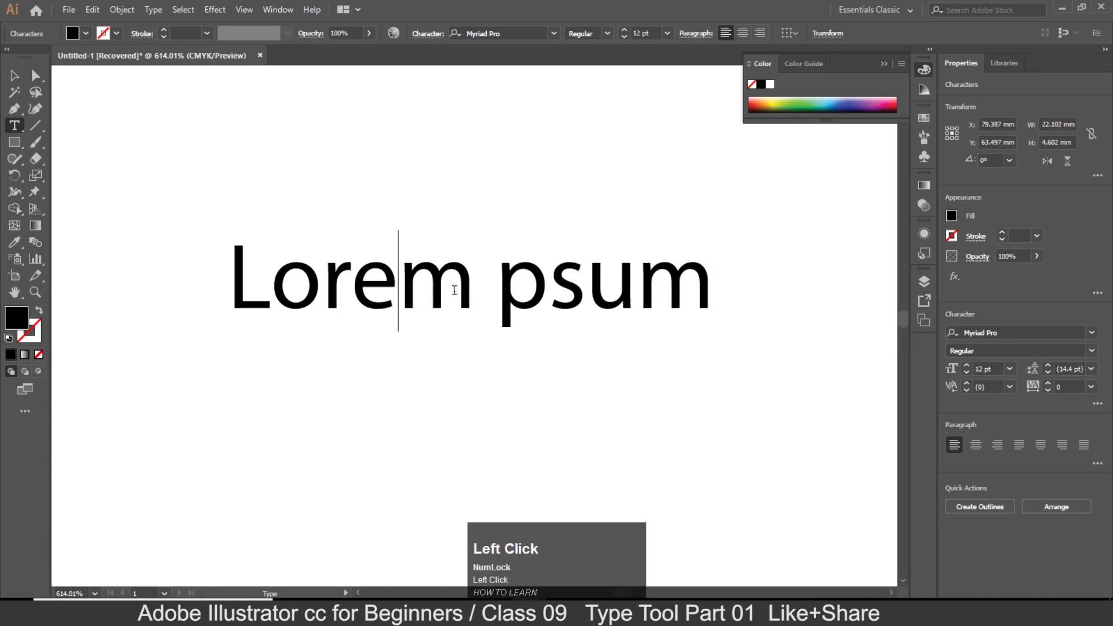
# Select all of the heading text and set its font size to 100 pt.
pyautogui.click(452, 294)
pyautogui.press('ctrl+a')
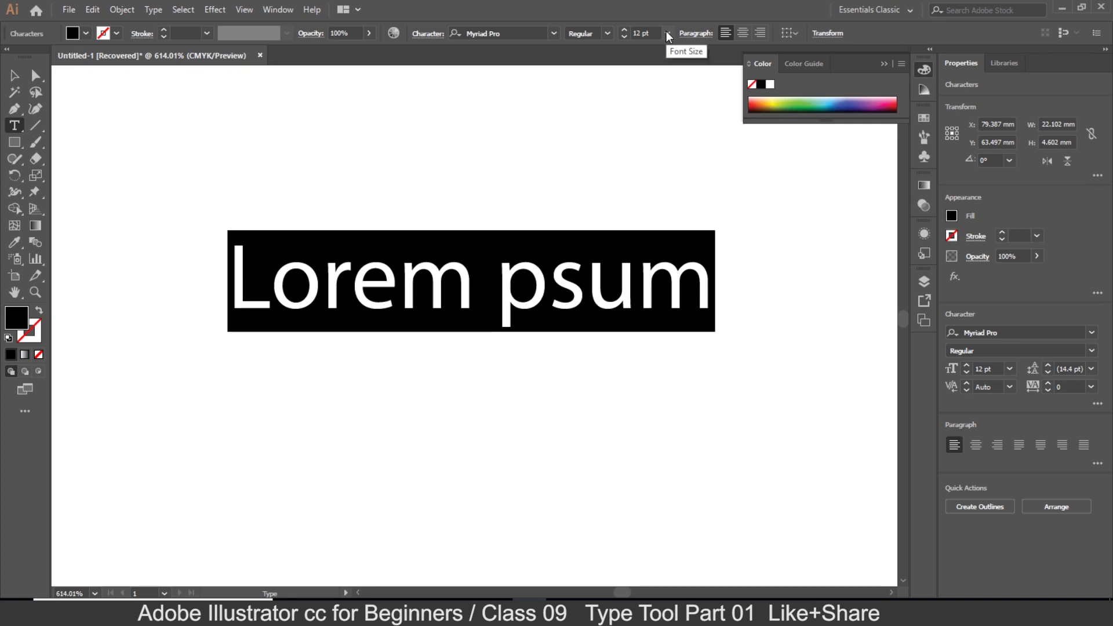
pyautogui.click(668, 36)
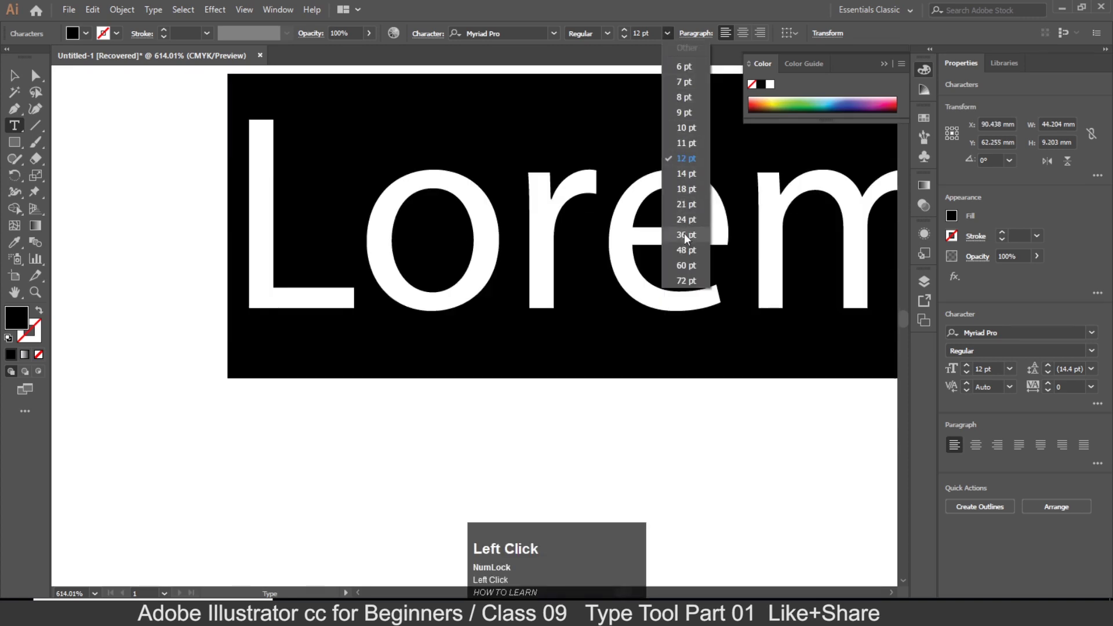
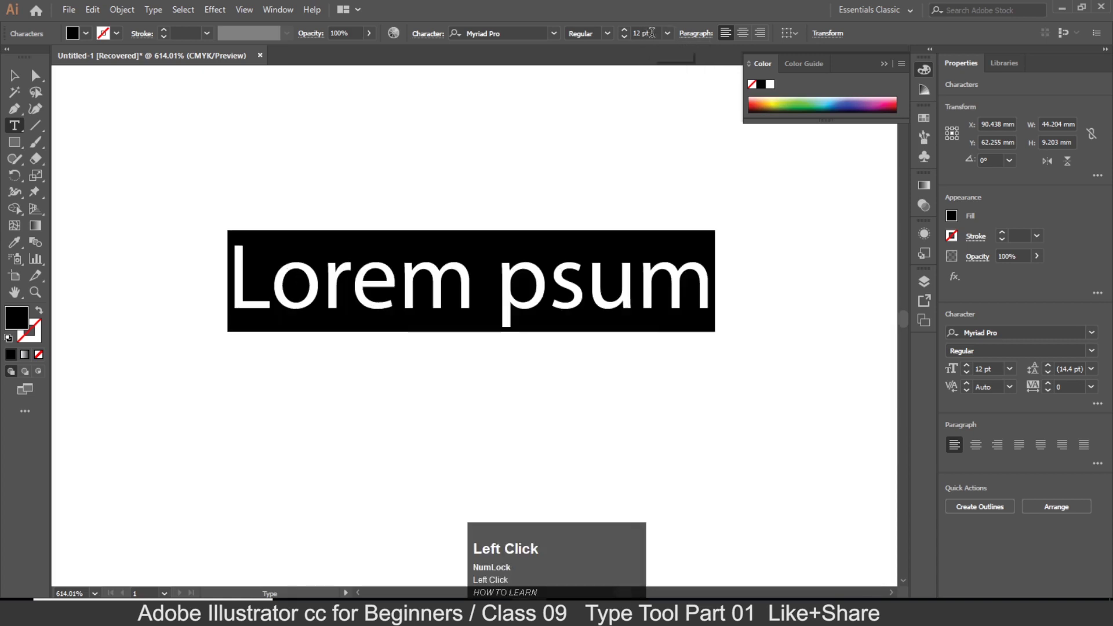
pyautogui.write('100')
pyautogui.press('Return')
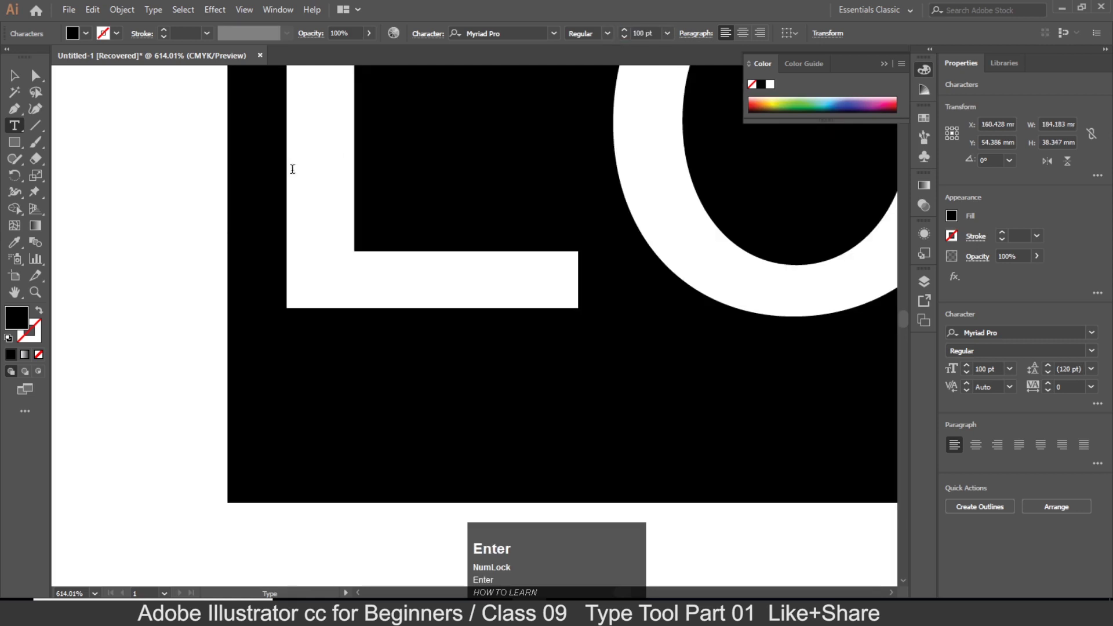
# Finish editing the heading and zoom out to see the whole artboard.
pyautogui.click(84, 83)
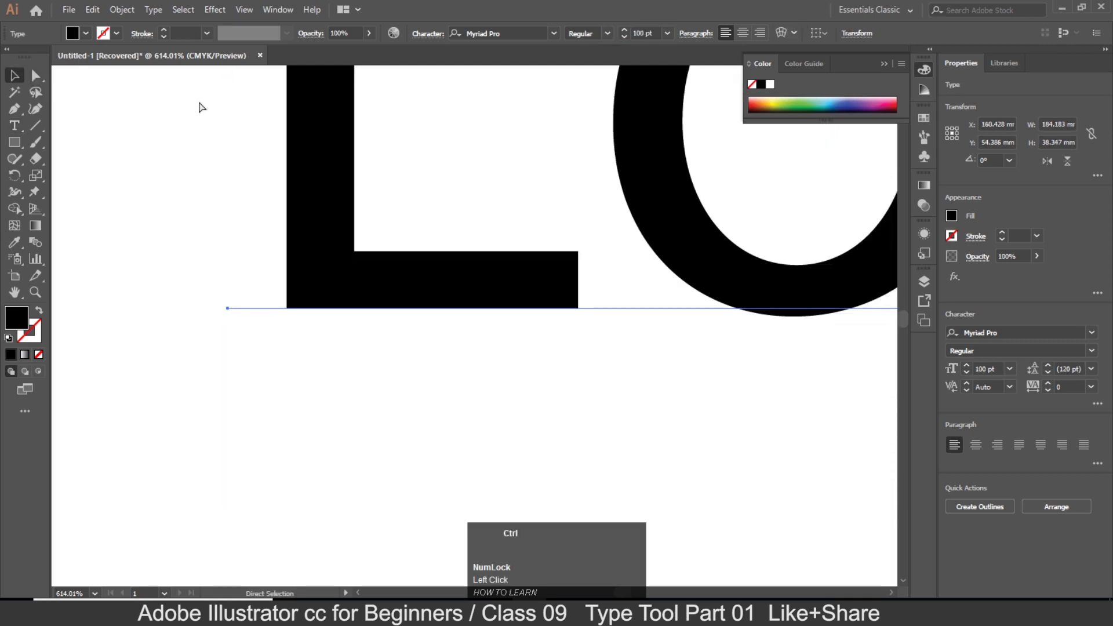
pyautogui.press('ctrl+-')
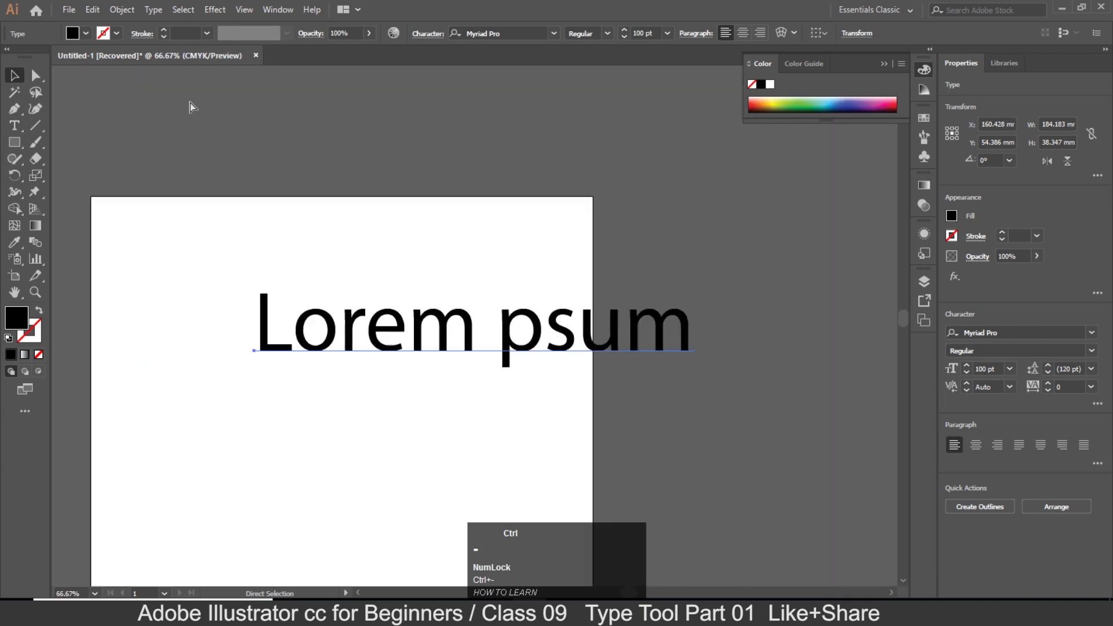
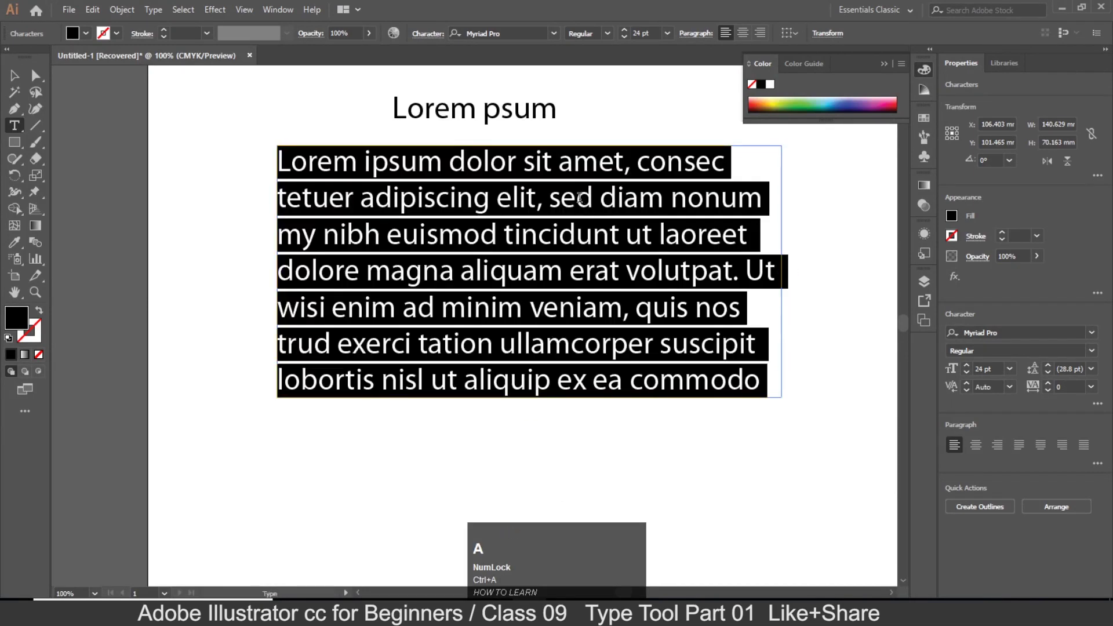
# Delete the selected paragraph text and paste fresh placeholder text into the empty frame.
pyautogui.press('BackSpace')
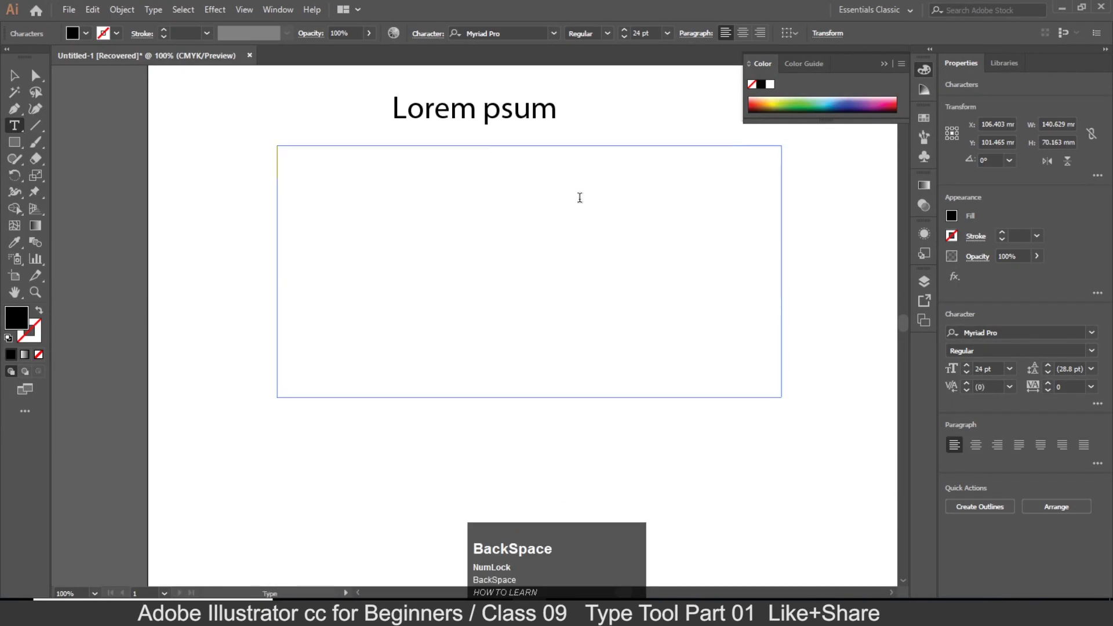
pyautogui.press('ctrl+v')
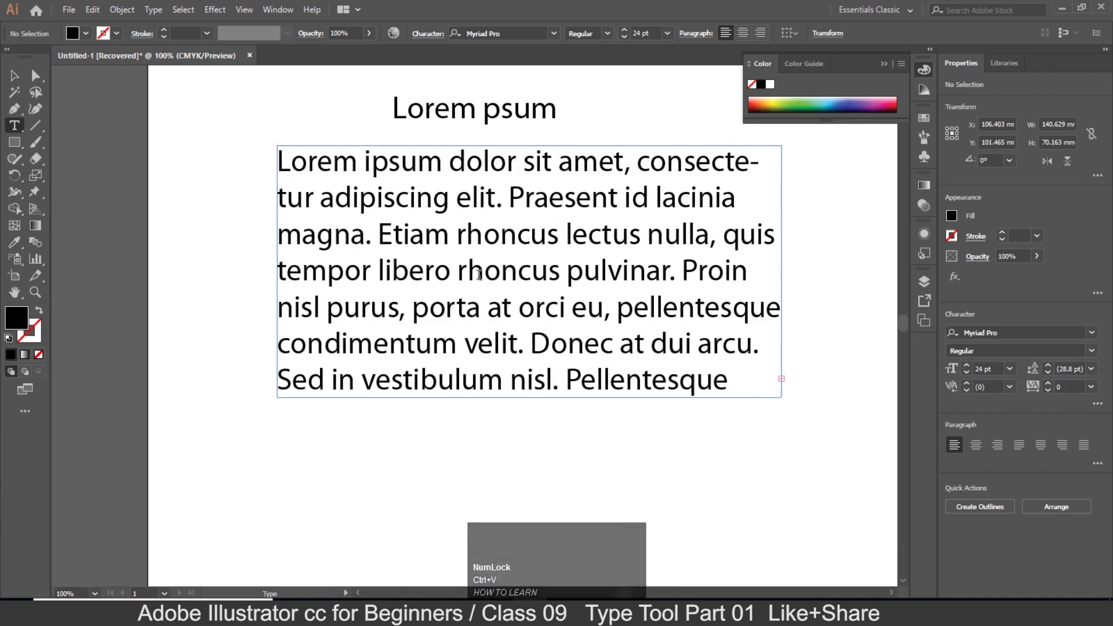
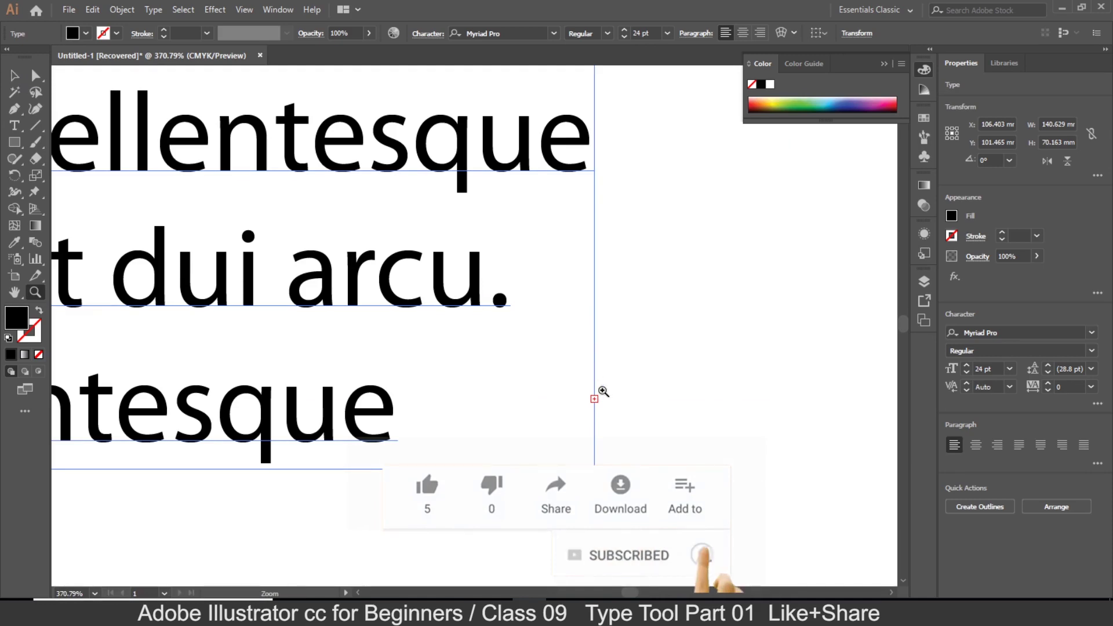
# Zoom out over the long text column and switch to the Selection tool.
pyautogui.press('-')
pyautogui.scroll(-3)
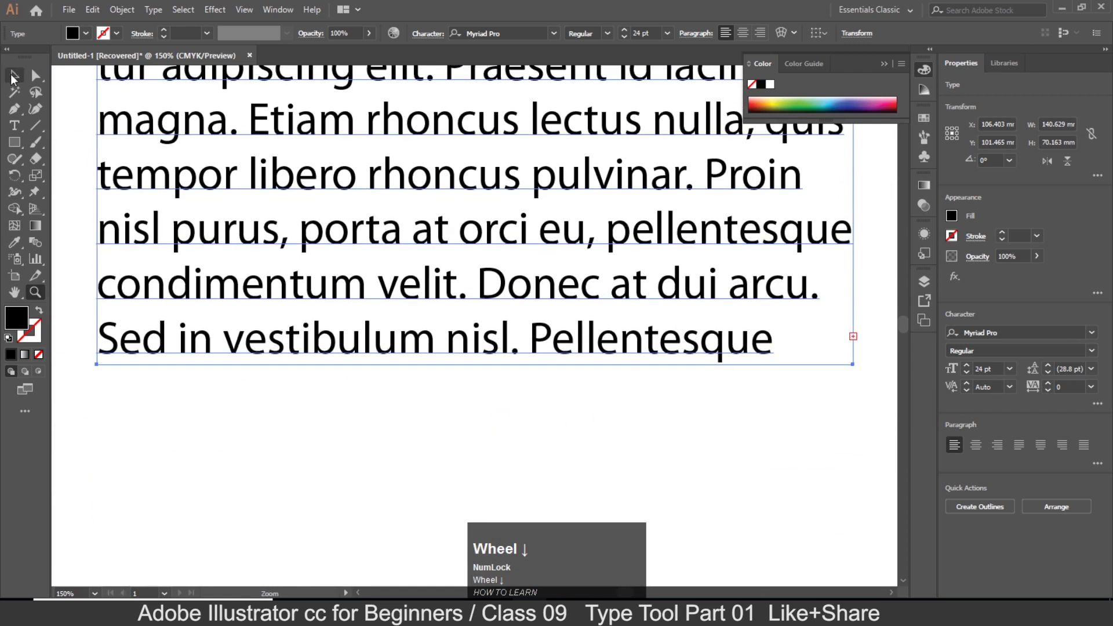
pyautogui.click(15, 79)
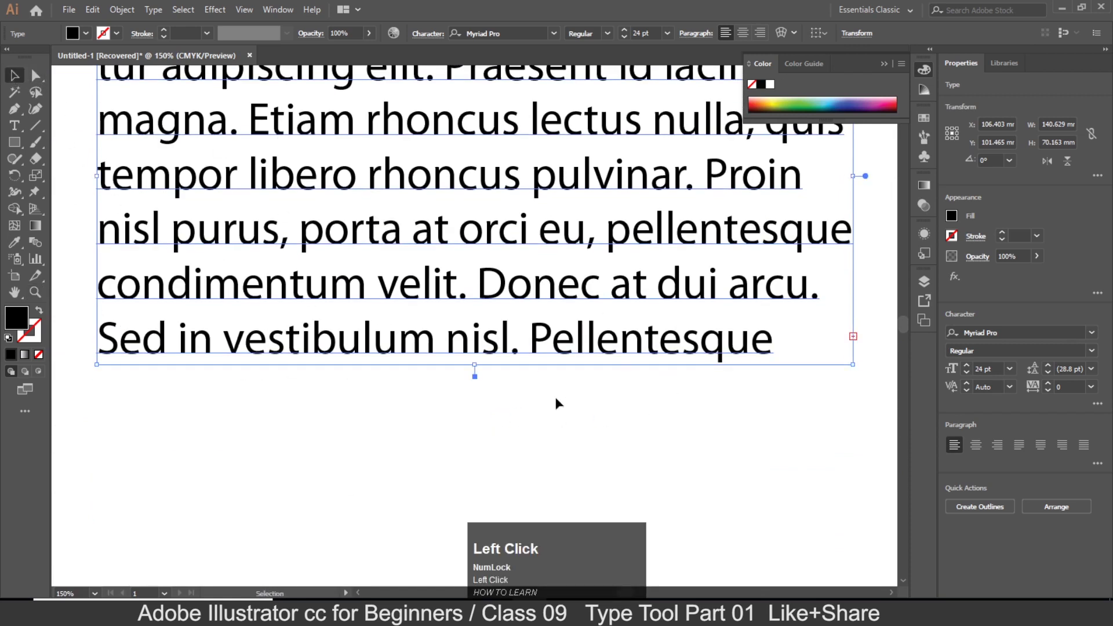
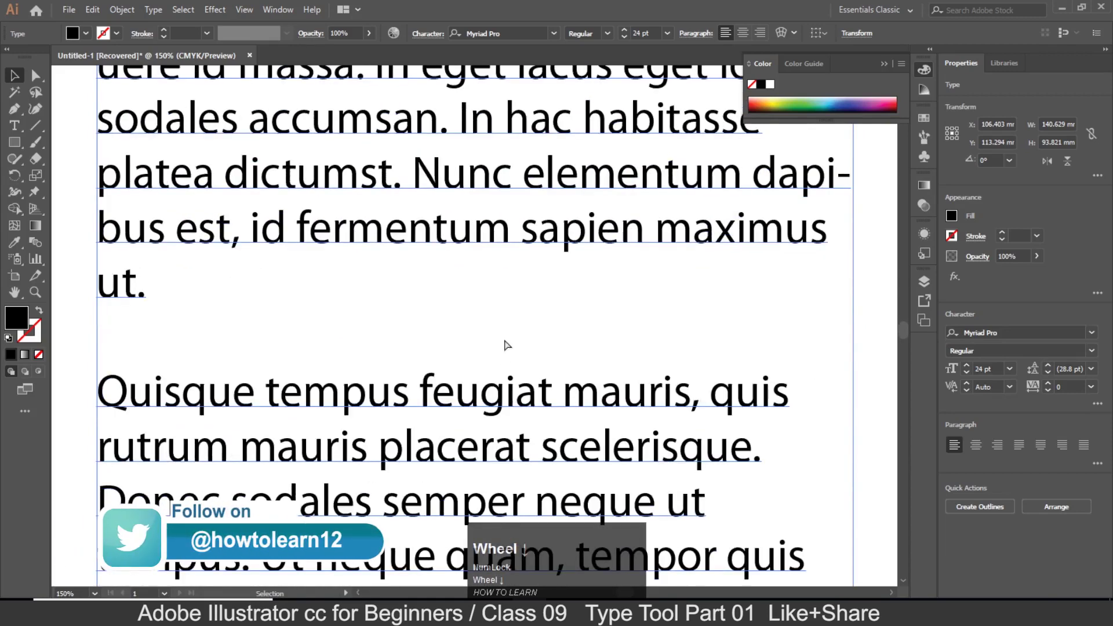
# Select all the body placeholder text and bring up the font size choices to set 11 pt.
pyautogui.press('ctrl+-')
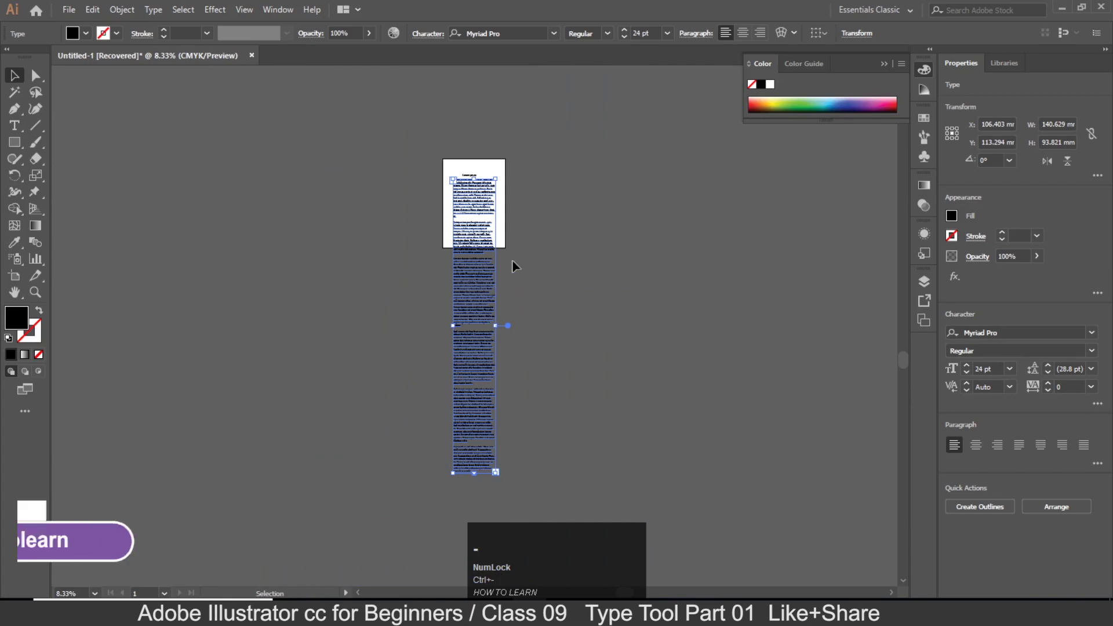
pyautogui.press('ctrl+=')
pyautogui.scroll(3)
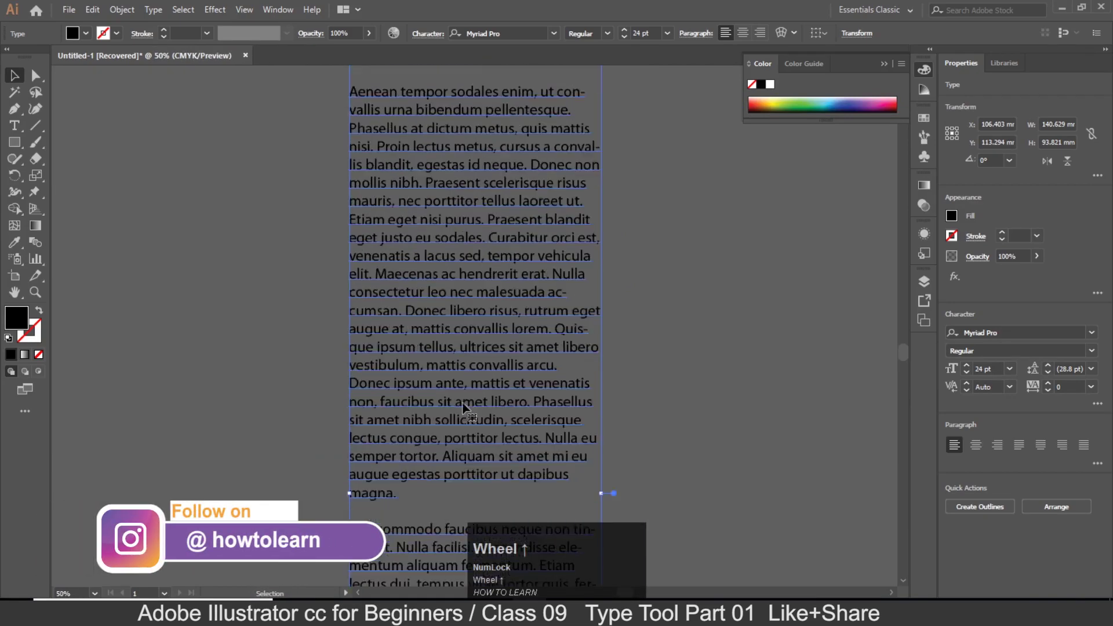
pyautogui.click(398, 141)
pyautogui.press('ctrl+a')
pyautogui.click(676, 40)
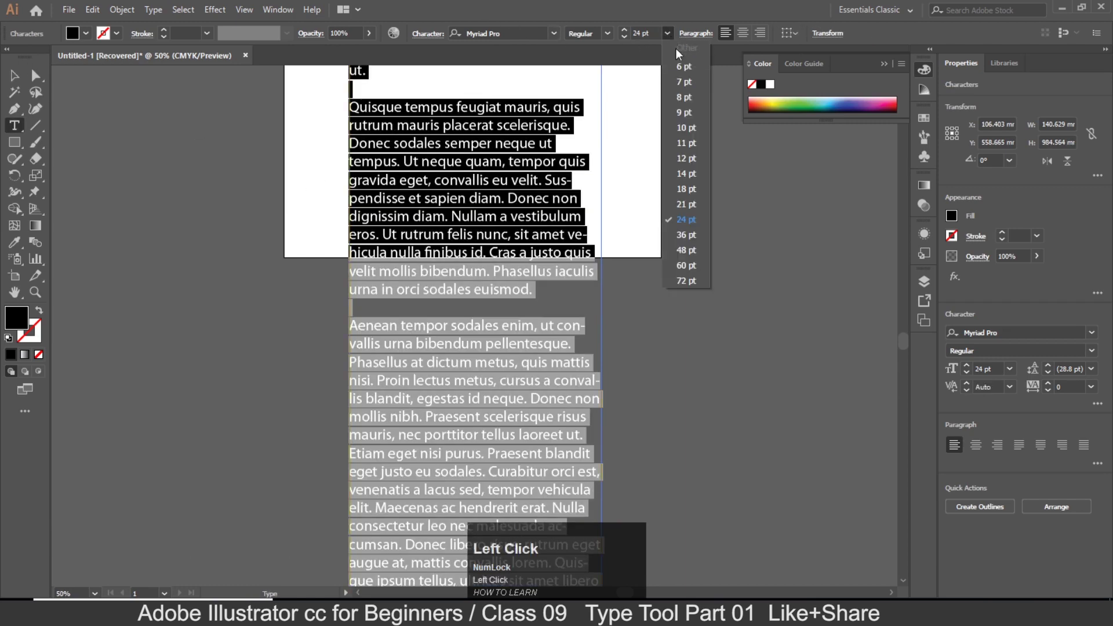
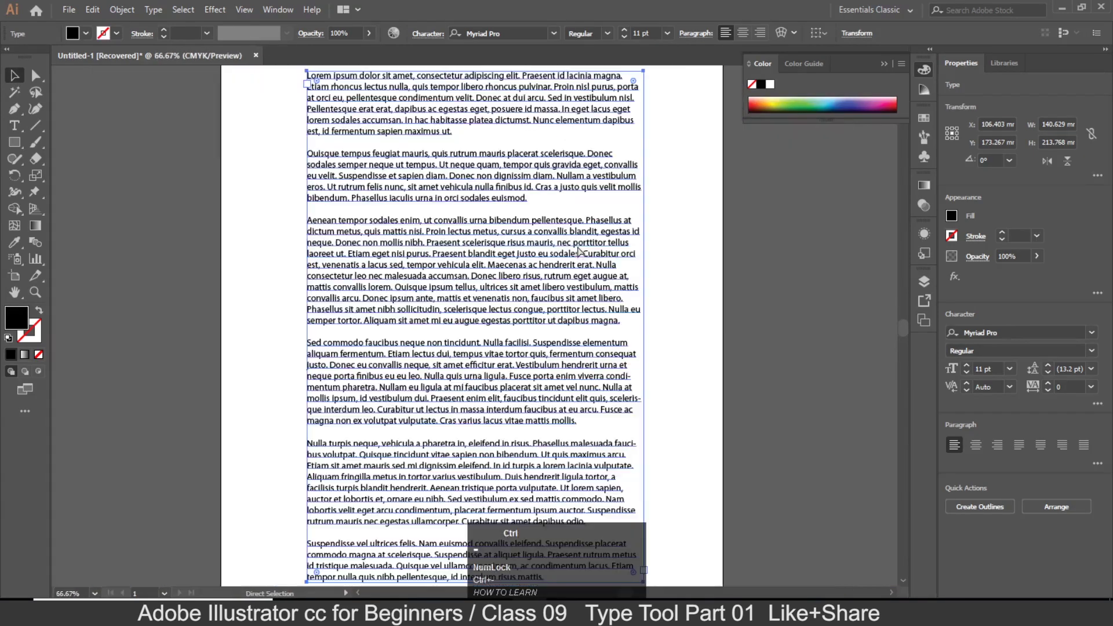
# Drag the body text block up into place beneath the Lorem psum heading.
pyautogui.scroll(3)
pyautogui.moveTo(469, 256); pyautogui.dragTo(497, 226)
pyautogui.scroll(-3)
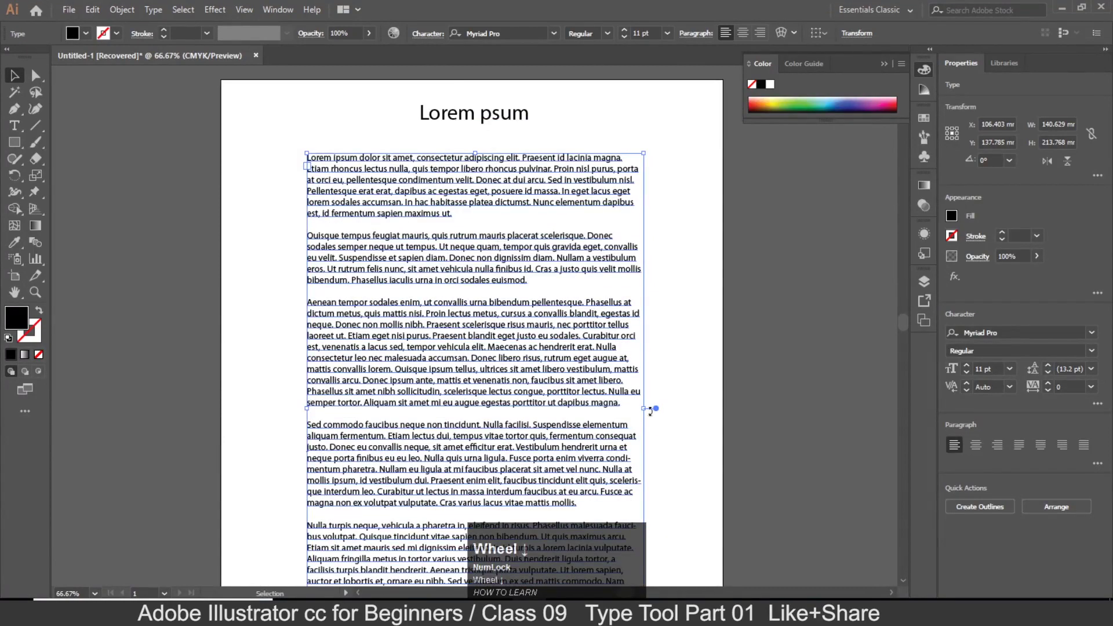
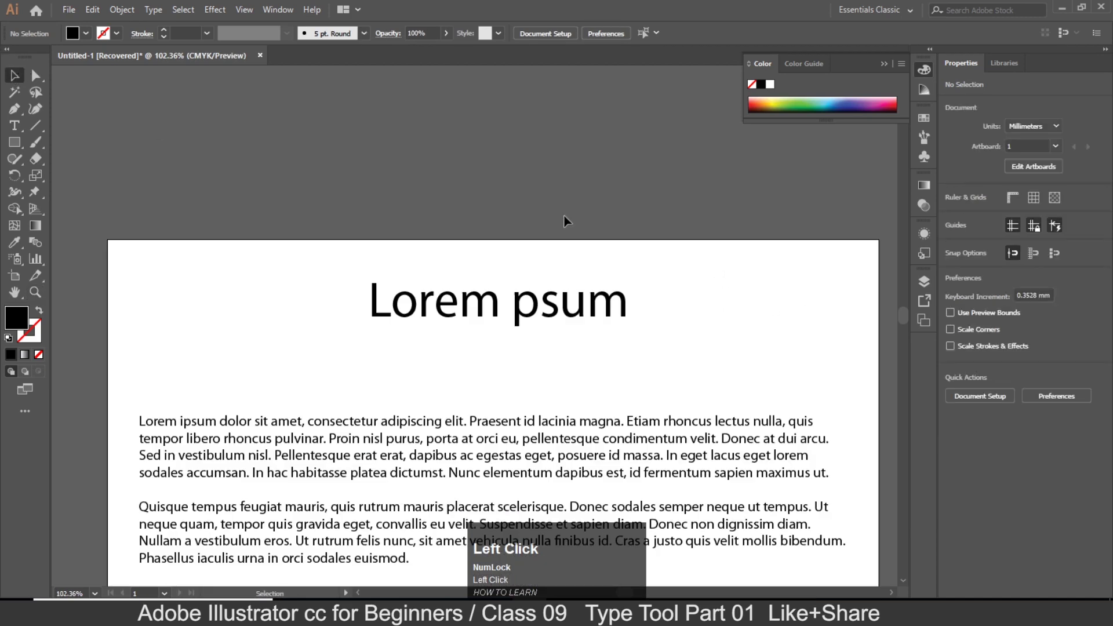
# Show the Character panel (Ctrl+T) and flip between its Paragraph and Character settings.
pyautogui.scroll(-3)
pyautogui.press('ctrl+t')
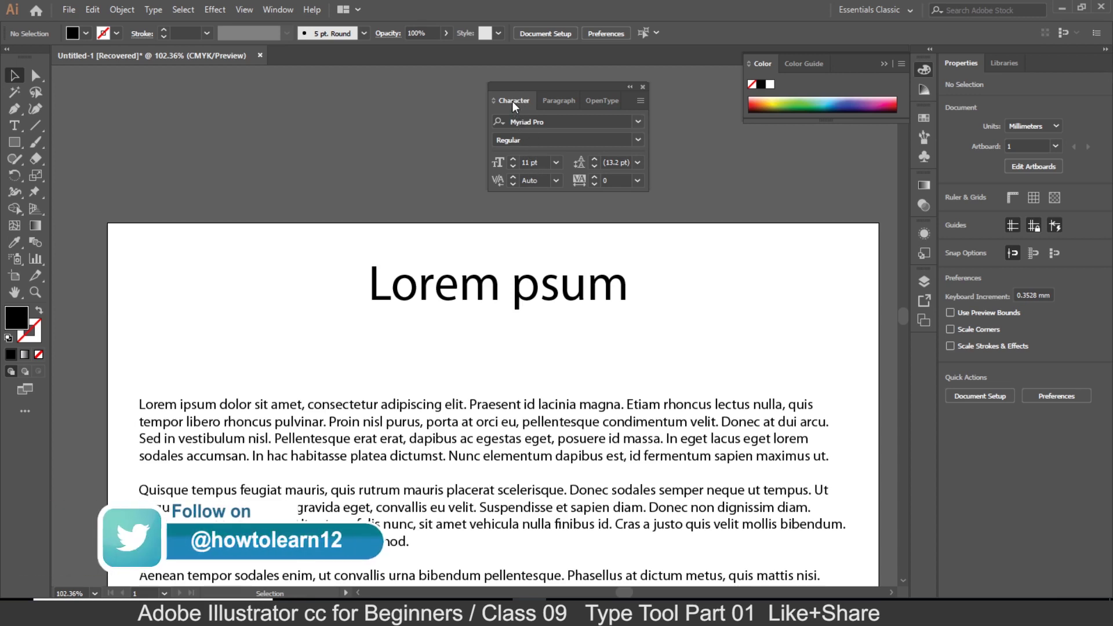
pyautogui.click(562, 107)
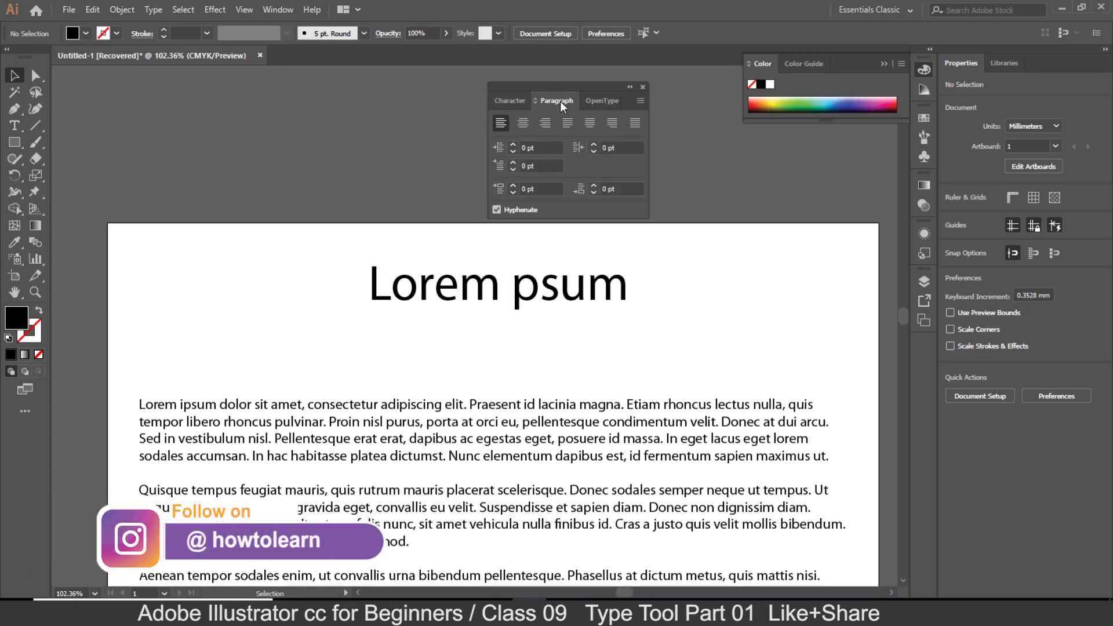
pyautogui.doubleClick(521, 103)
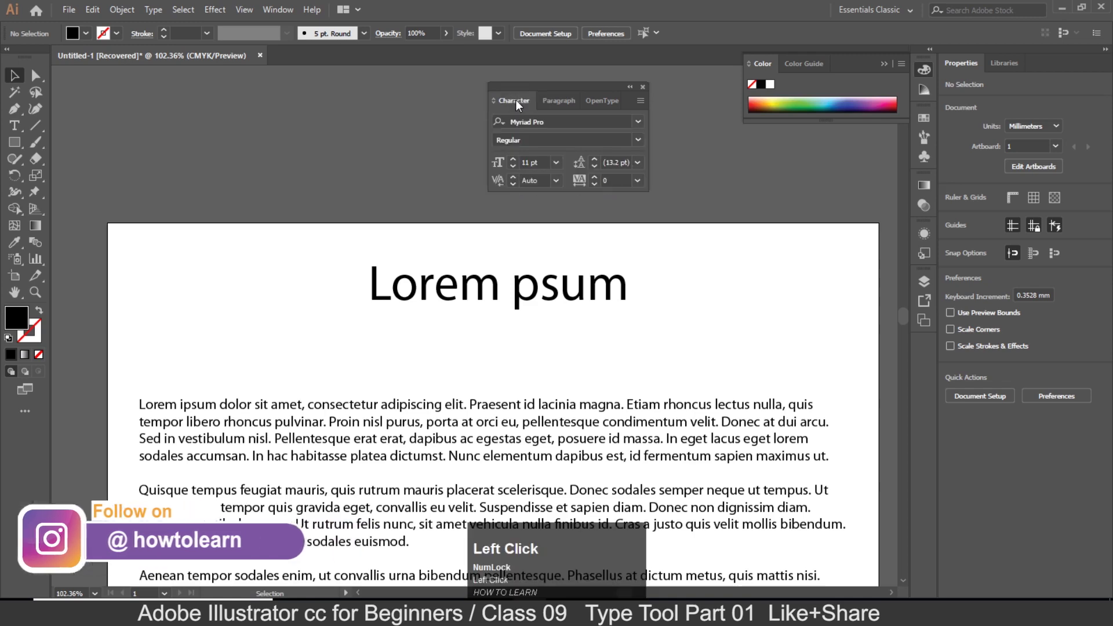
# Reopen the Character panel from the Window > Type menu.
pyautogui.click(645, 88)
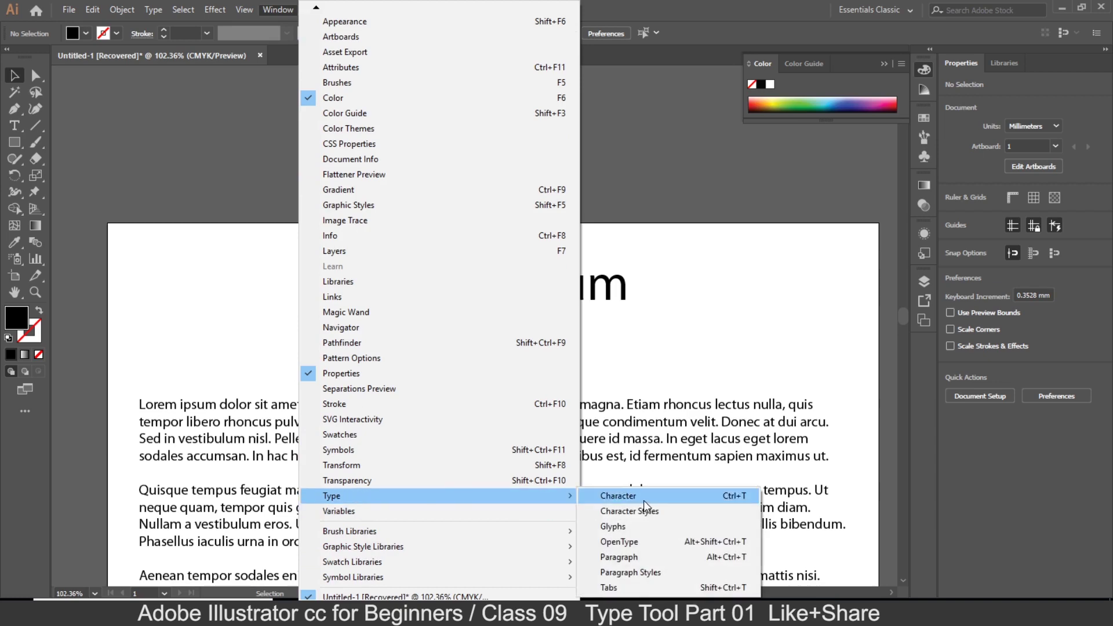
pyautogui.click(649, 504)
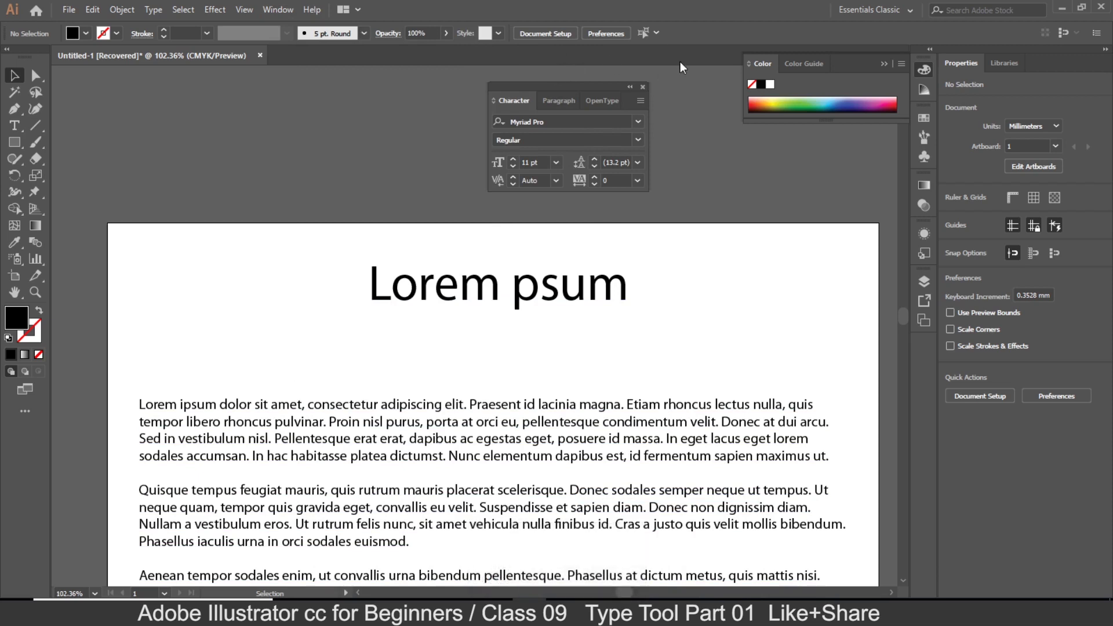
# Set the heading's Character Rotation to -2°, then move on to the font family list.
pyautogui.click(645, 92)
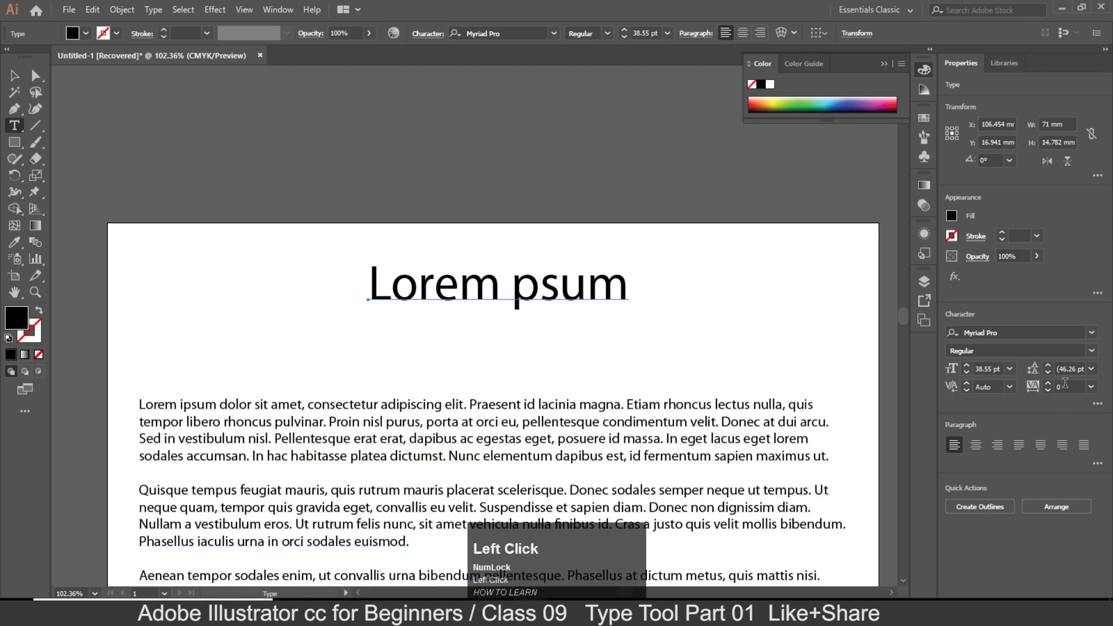
pyautogui.click(1103, 410)
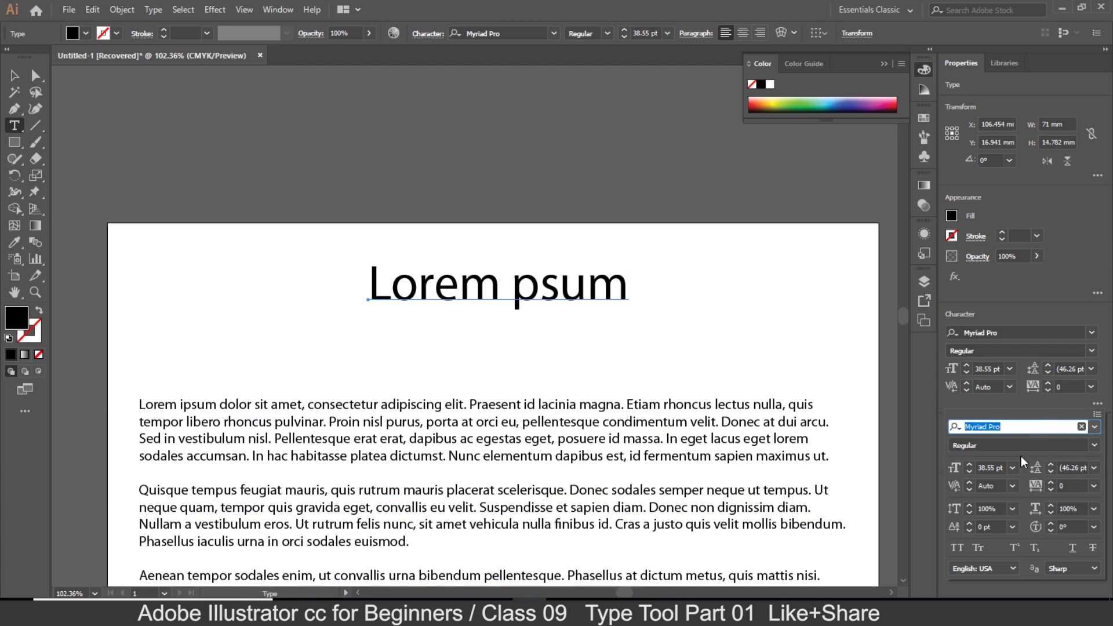
pyautogui.click(1051, 535)
pyautogui.scroll(-3)
pyautogui.scroll(3)
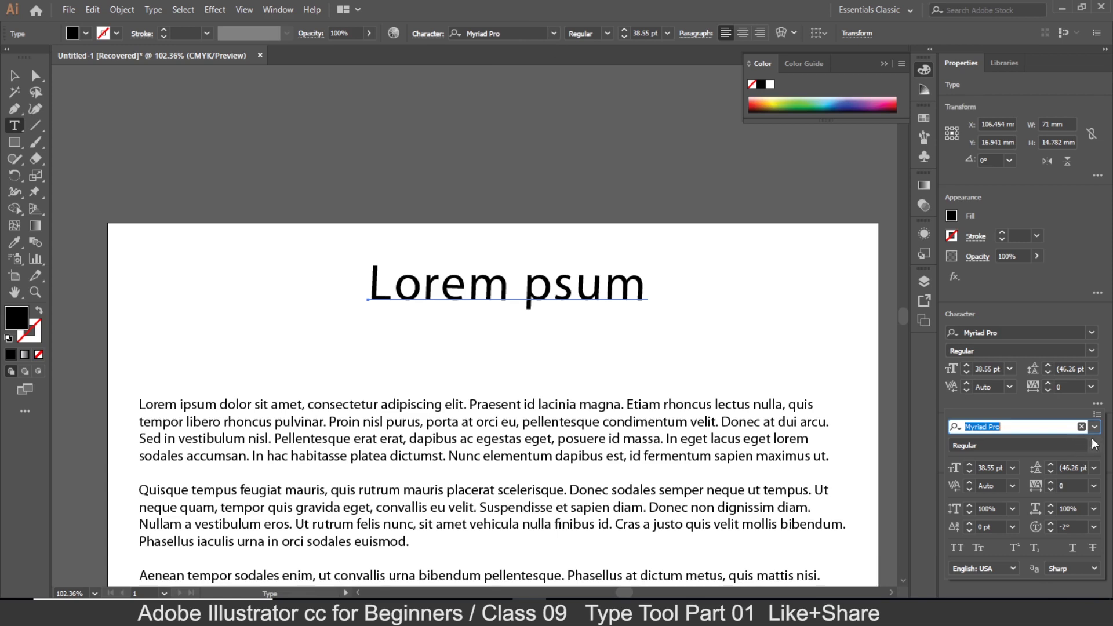
pyautogui.click(1097, 434)
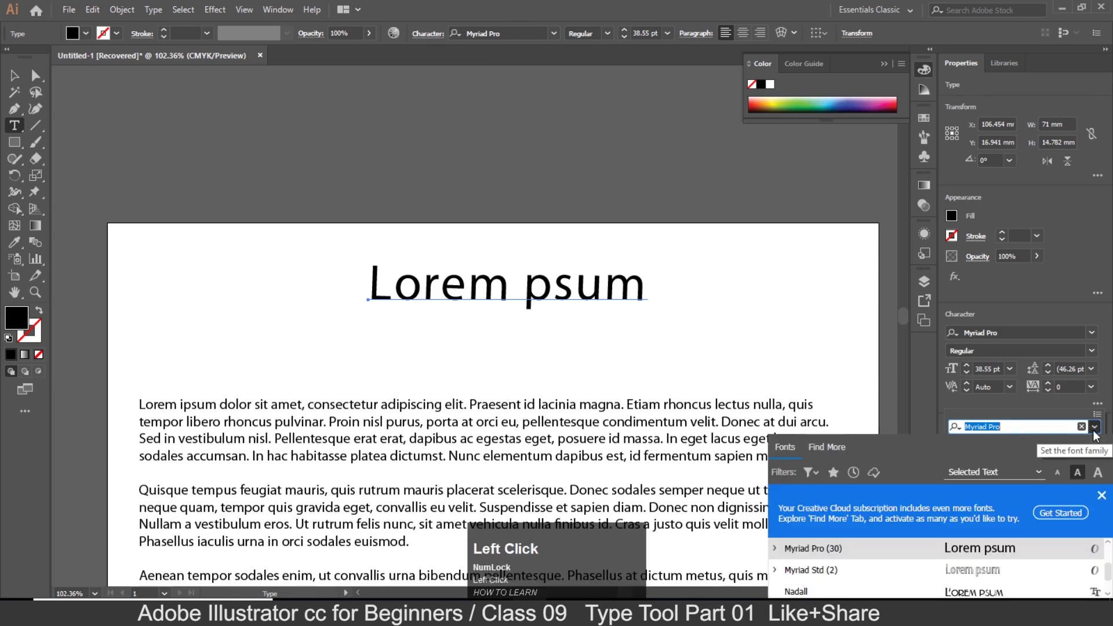
# Scroll through display fonts, previewing NightcapNF, NouveauUne, OakParkAve and OCRB on the heading.
pyautogui.doubleClick(1107, 500)
pyautogui.scroll(-3)
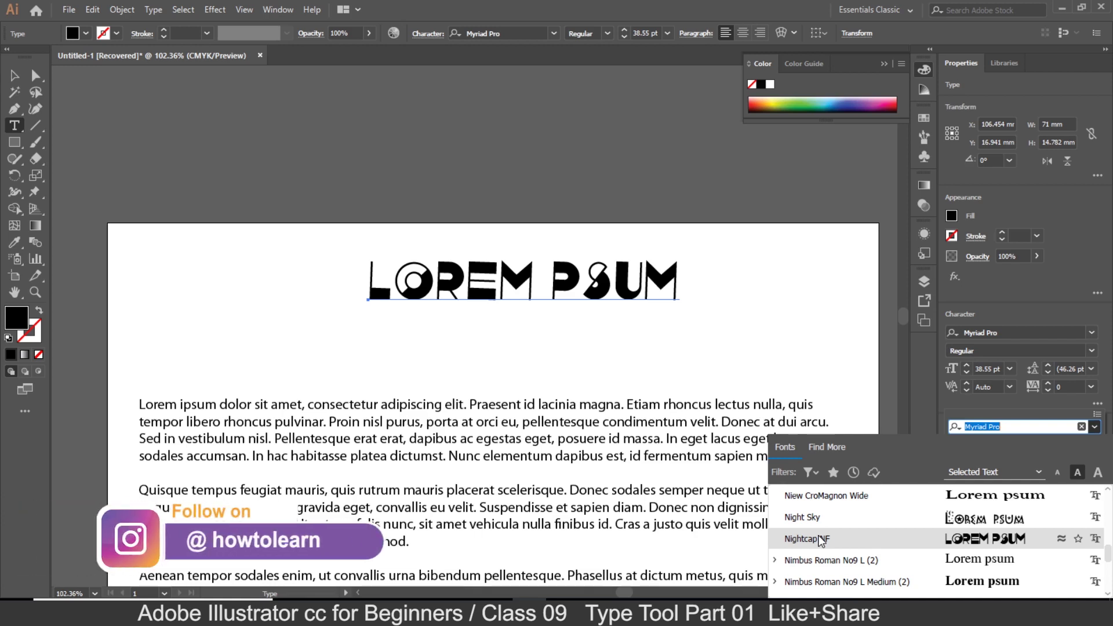
pyautogui.scroll(-3)
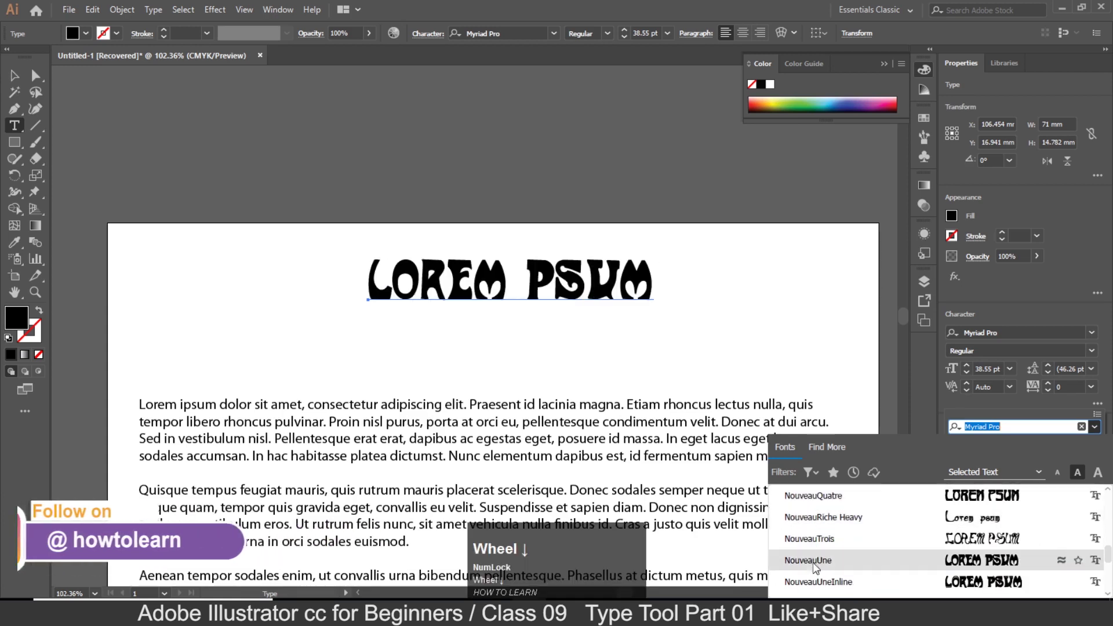
pyautogui.scroll(-3)
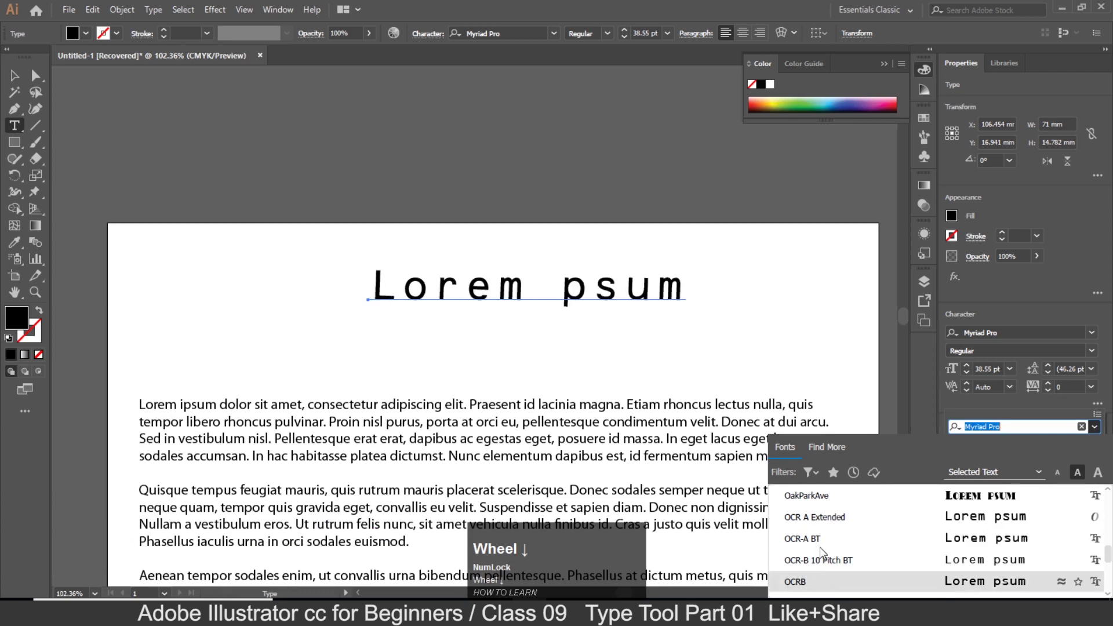
# Apply OakParkAve to the heading and confirm it offers only the Regular style.
pyautogui.click(826, 504)
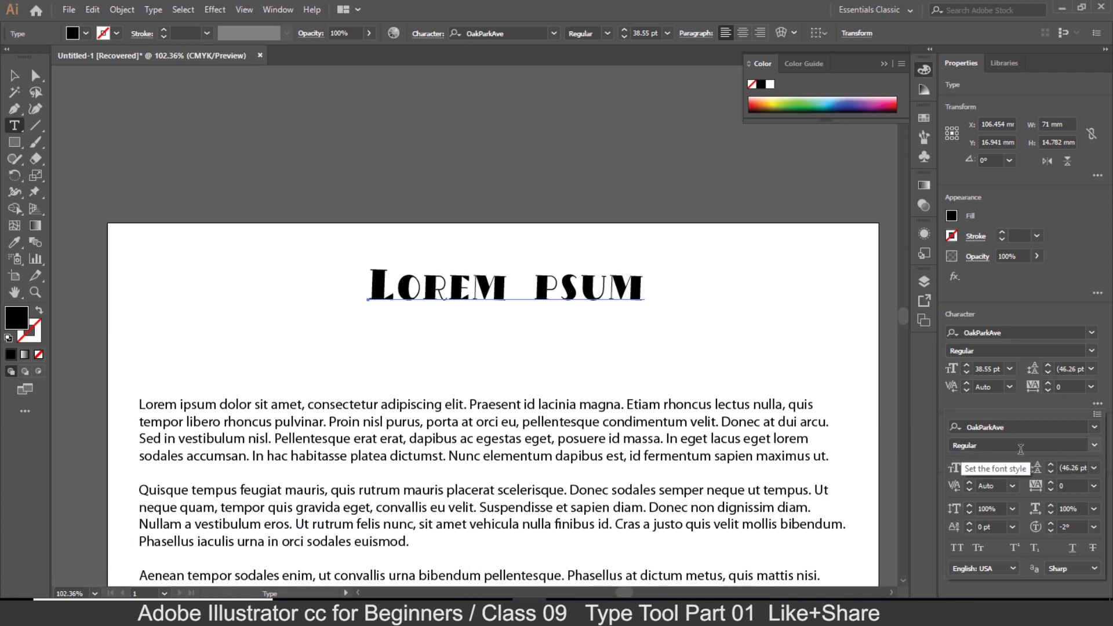
pyautogui.click(1095, 451)
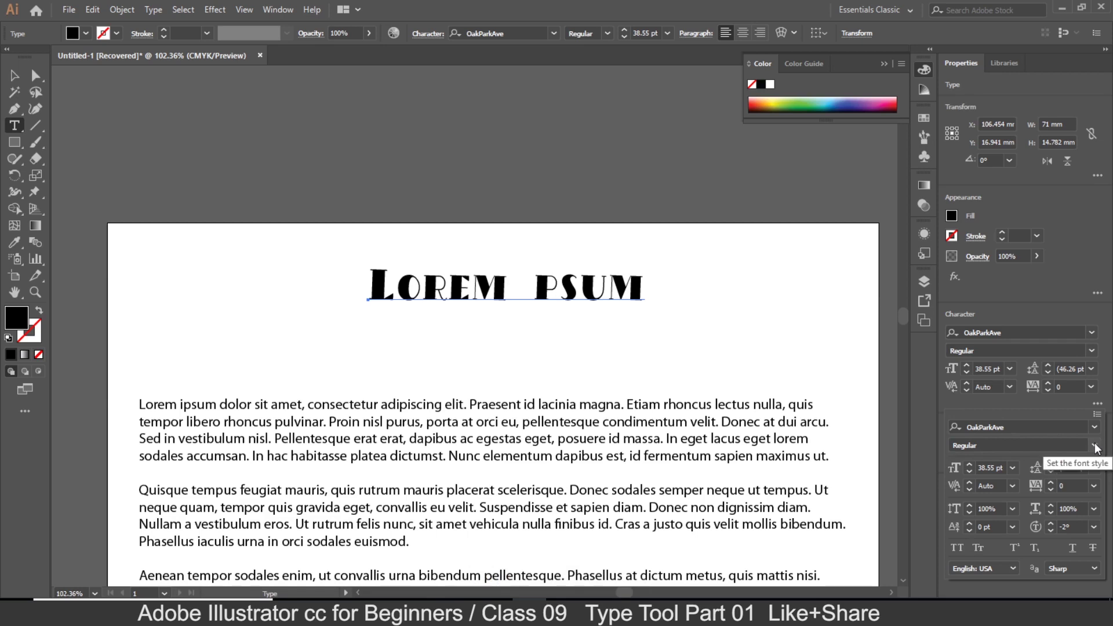
pyautogui.click(1095, 447)
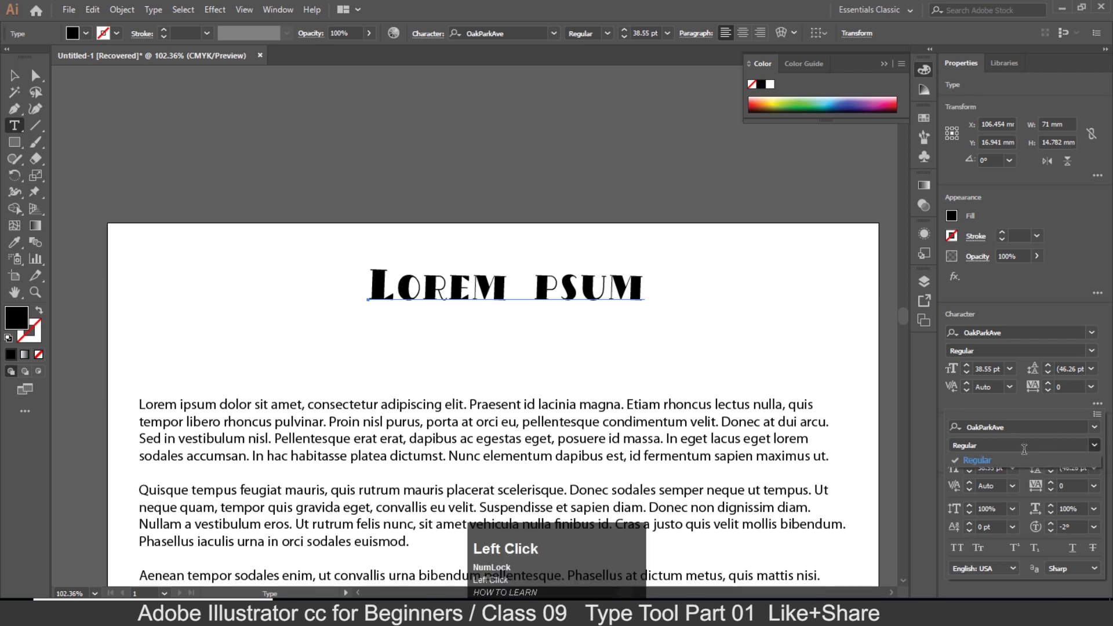
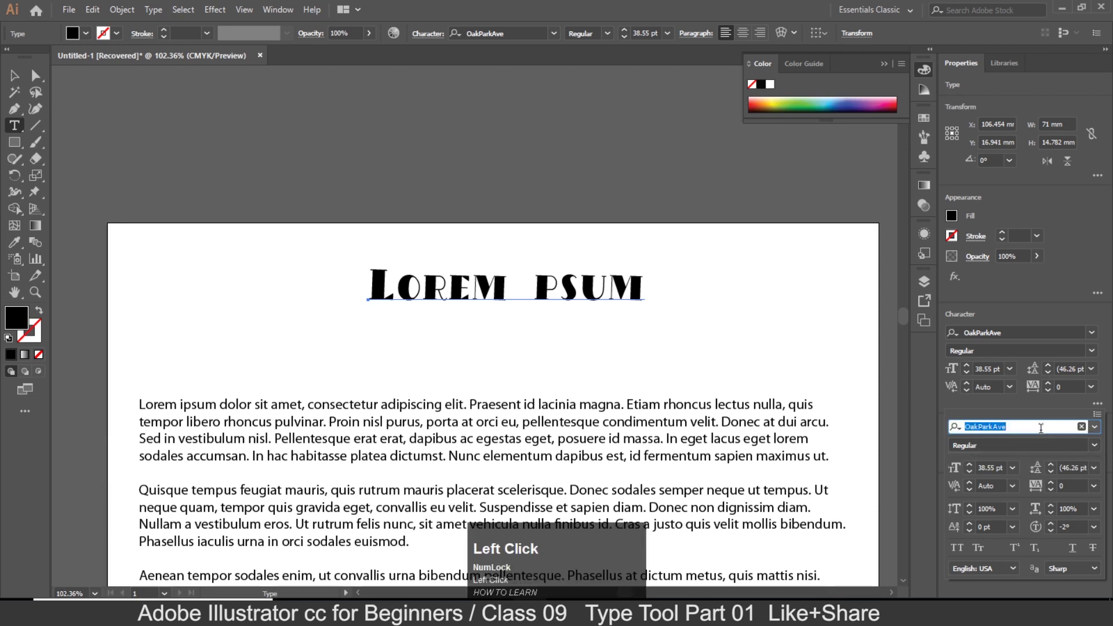
# Search the font field for 'ar', try Arial Black, then apply Arial to the heading.
pyautogui.write('ar')
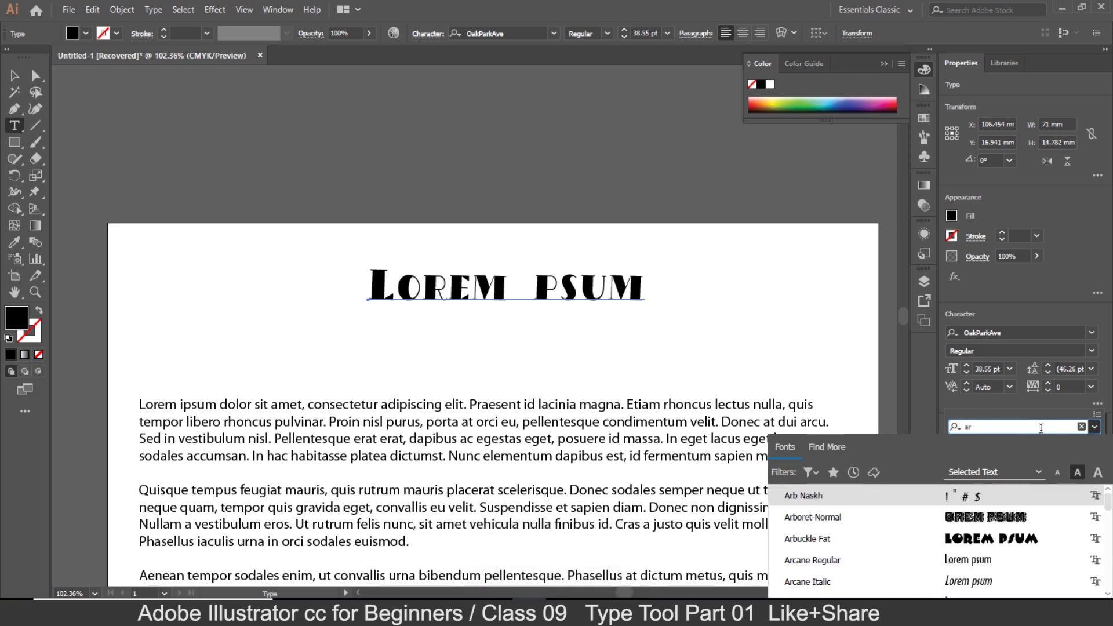
pyautogui.write('ar')
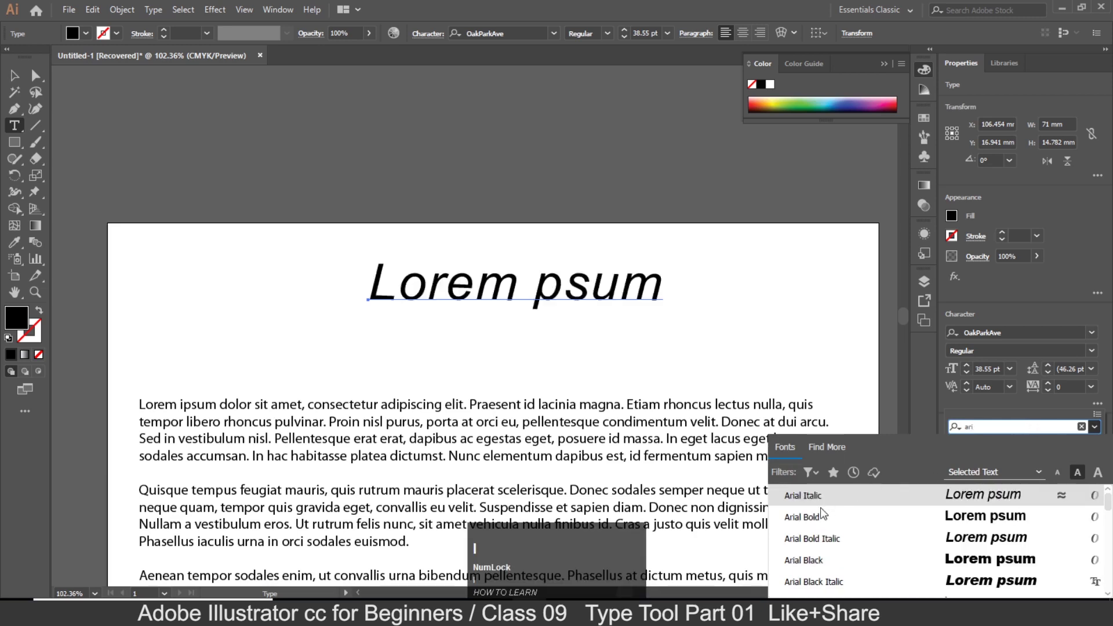
pyautogui.doubleClick(816, 562)
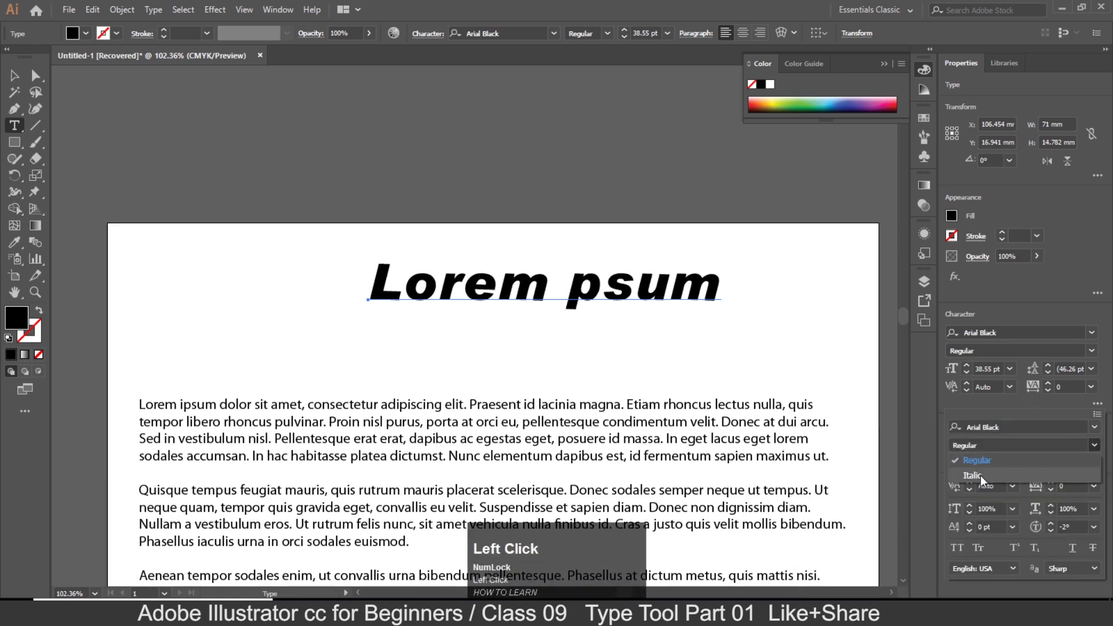
pyautogui.click(1002, 438)
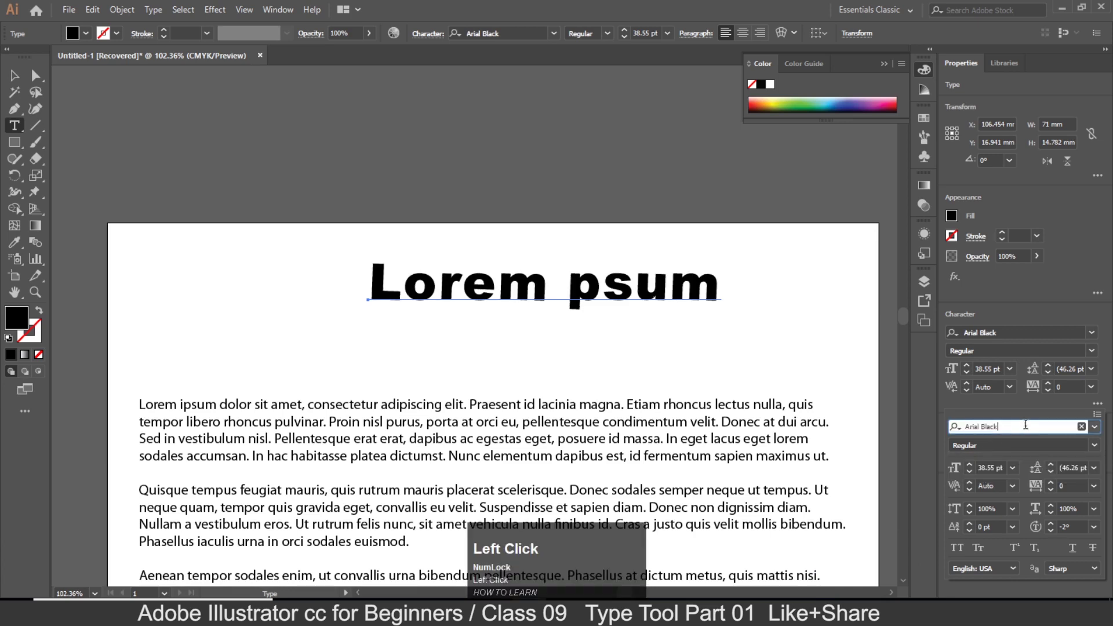
pyautogui.press('BackSpace')
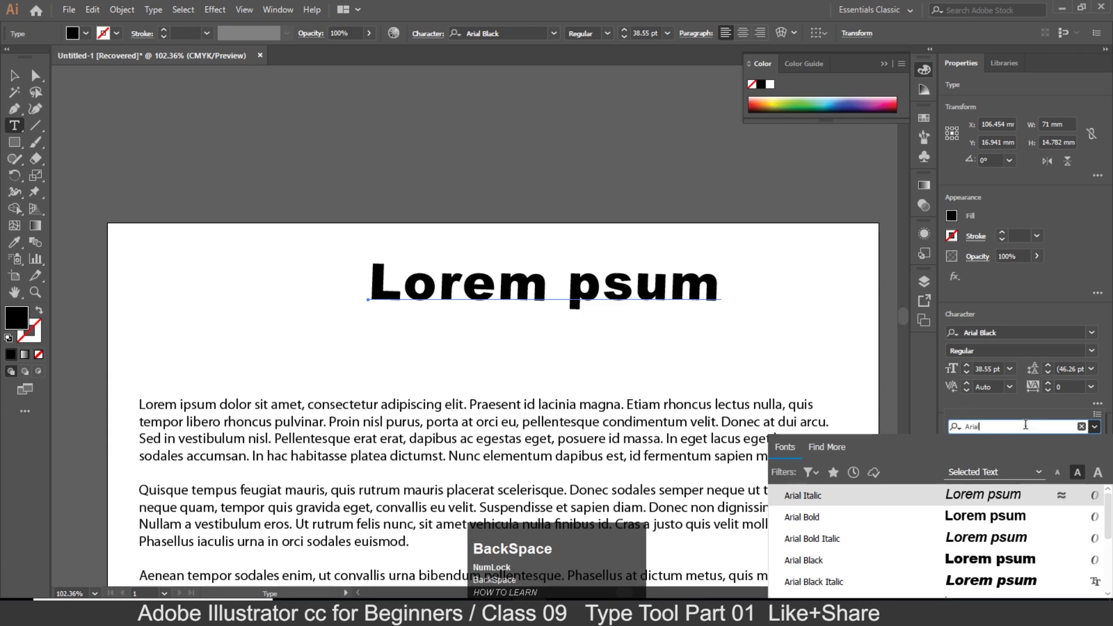
pyautogui.press('Return')
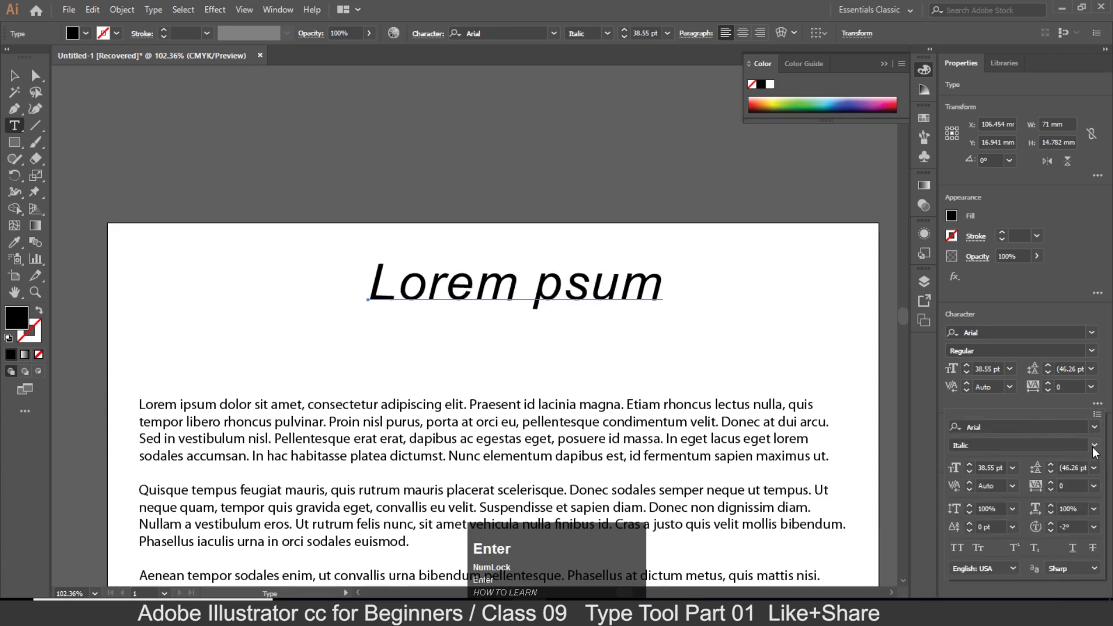
# Choose Bold from the Arial styles after previewing Italic and Bold Italic.
pyautogui.click(1096, 451)
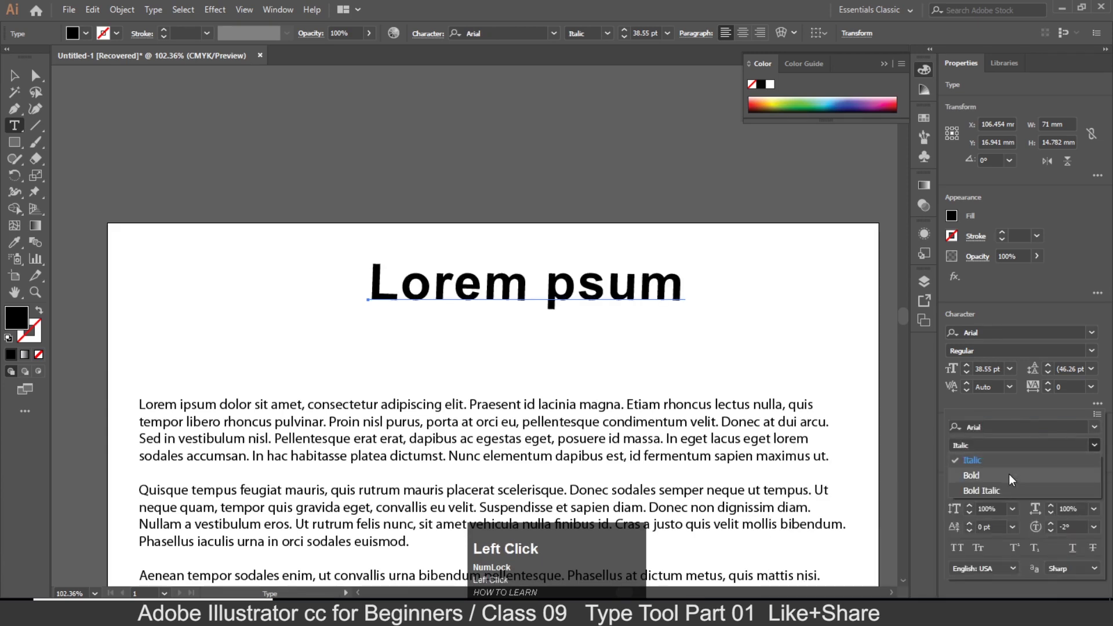
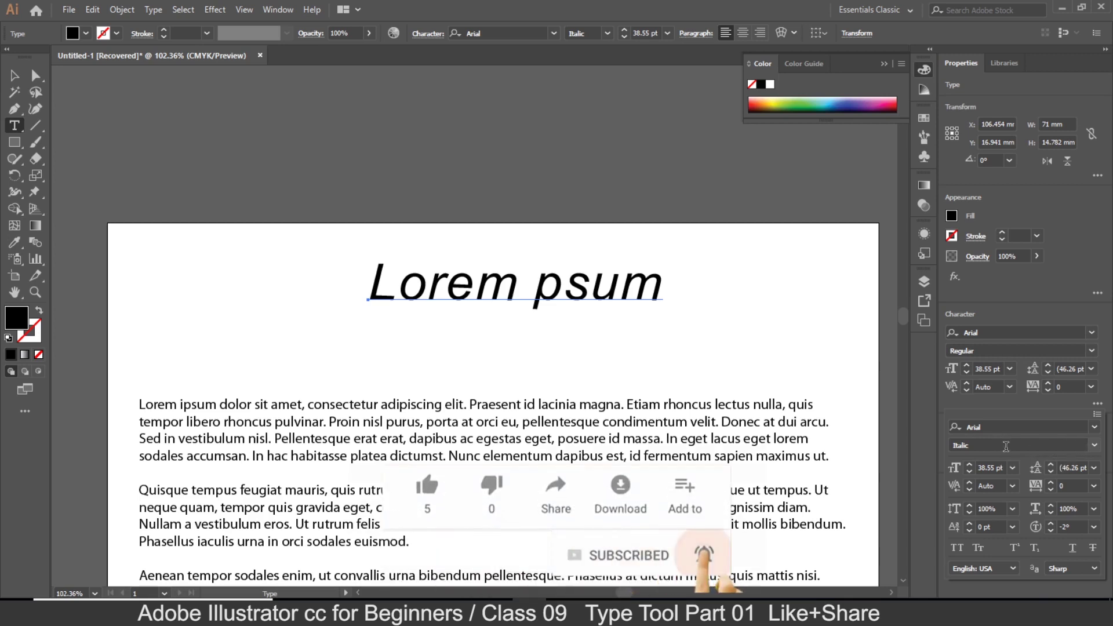
pyautogui.scroll(-3)
pyautogui.scroll(3)
pyautogui.scroll(-3)
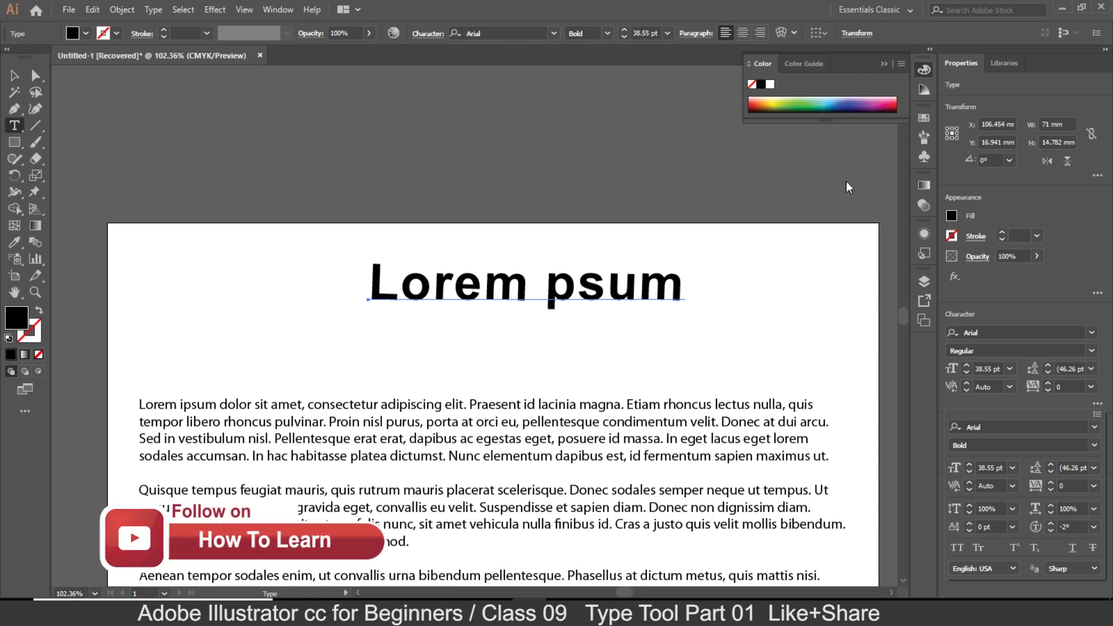
# Keep the heading size at 38.55 pt and select the first body paragraph, Myriad Pro 11 pt.
pyautogui.click(1018, 478)
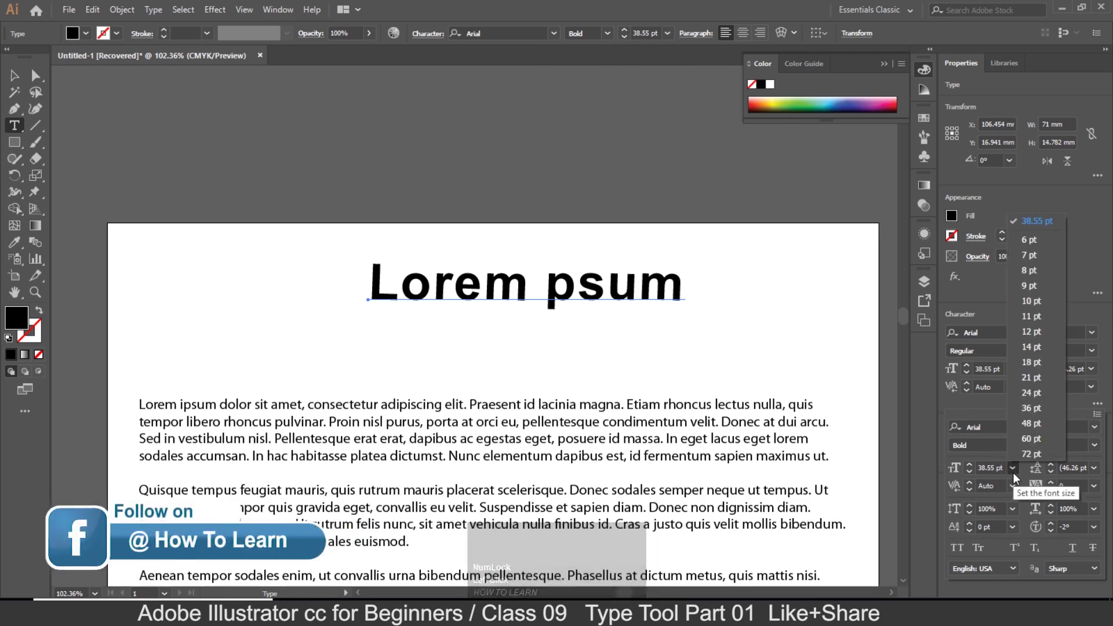
pyautogui.click(1019, 478)
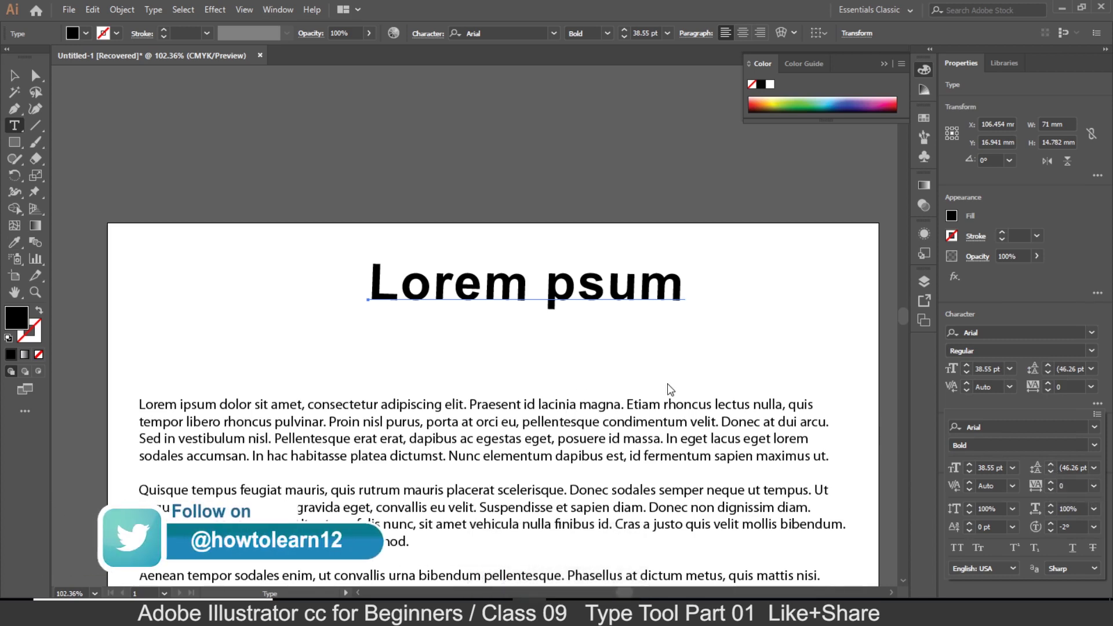
pyautogui.doubleClick(647, 419)
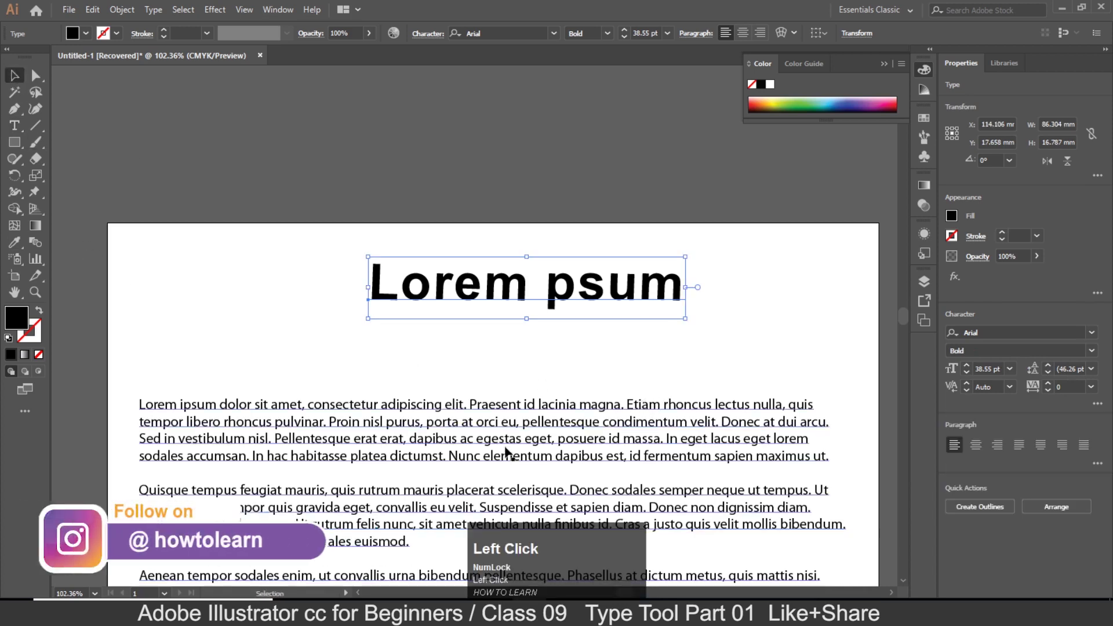
pyautogui.scroll(-3)
# Preview tighter and looser leading for the first paragraph, then keep it at Auto (13.2 pt).
pyautogui.click(511, 395)
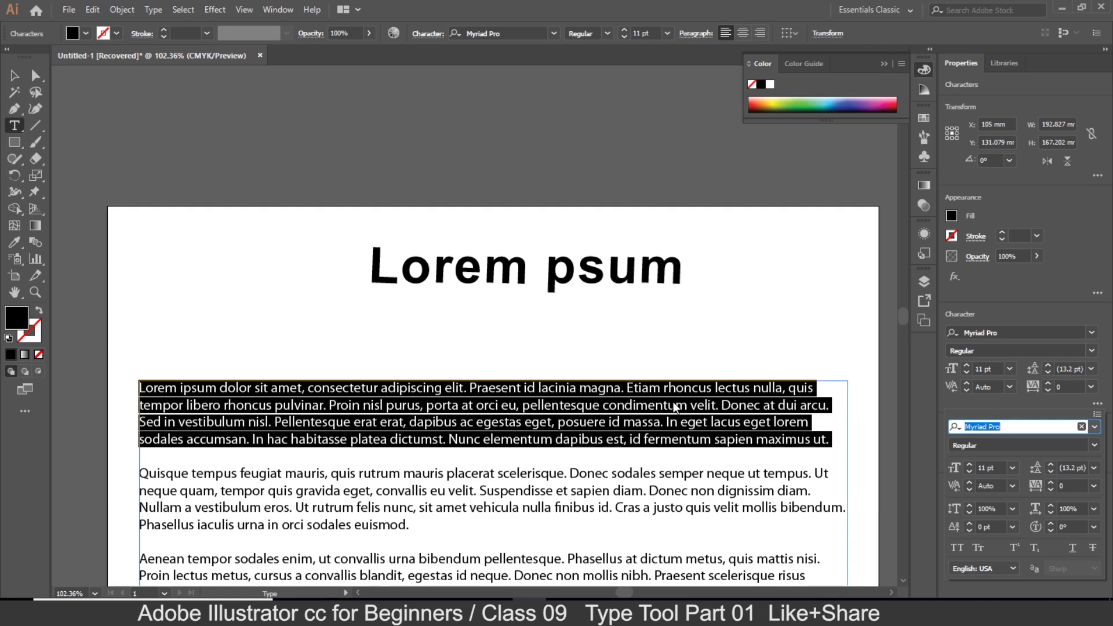
pyautogui.click(1097, 471)
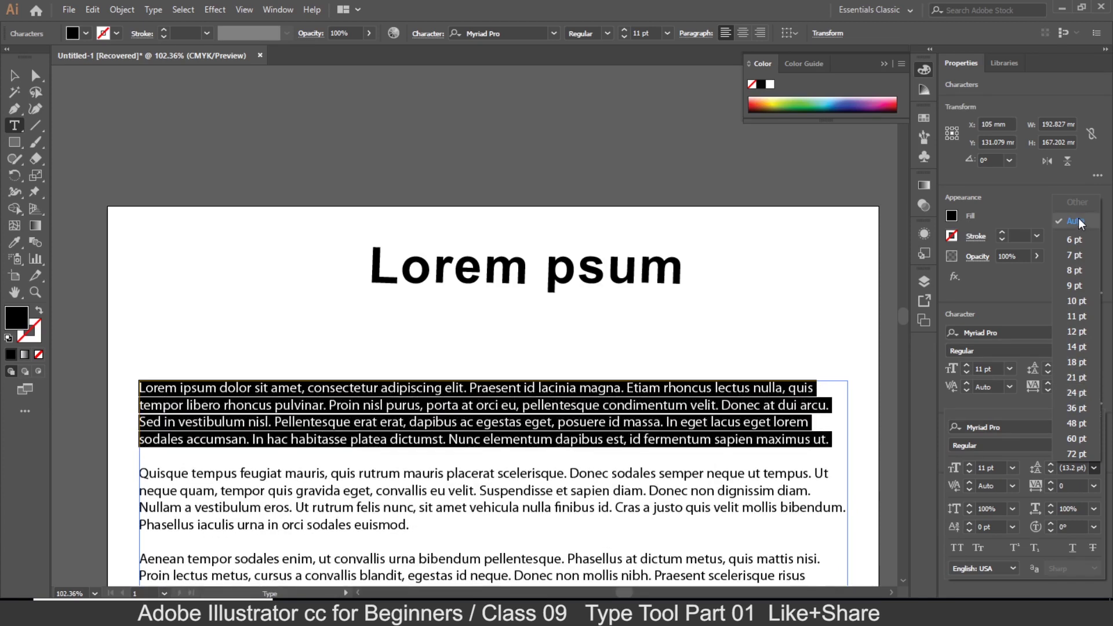
pyautogui.click(1084, 222)
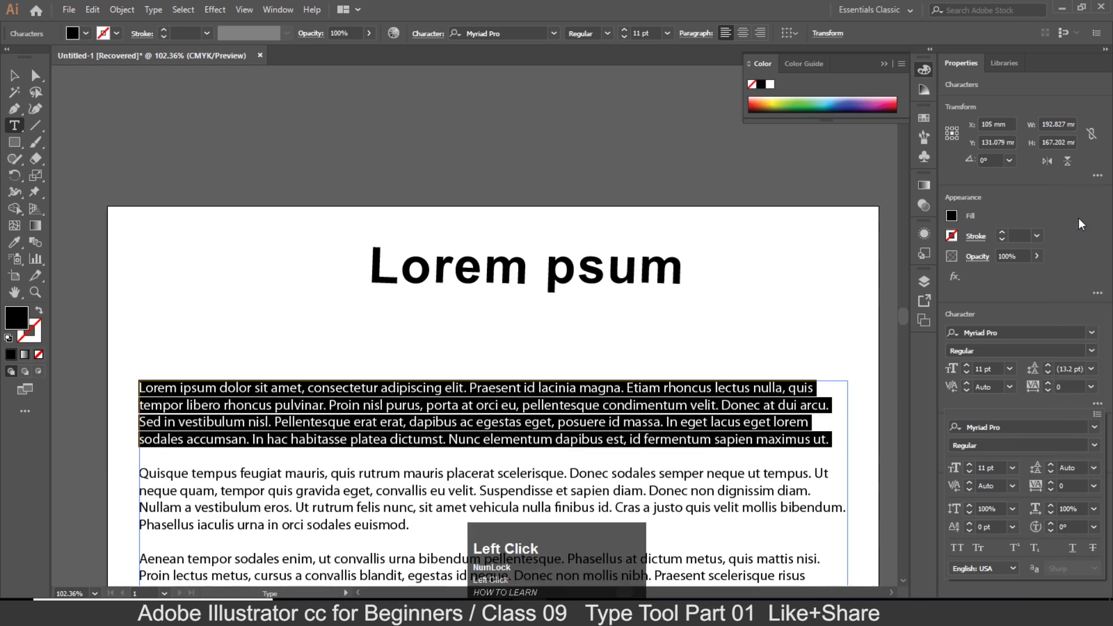
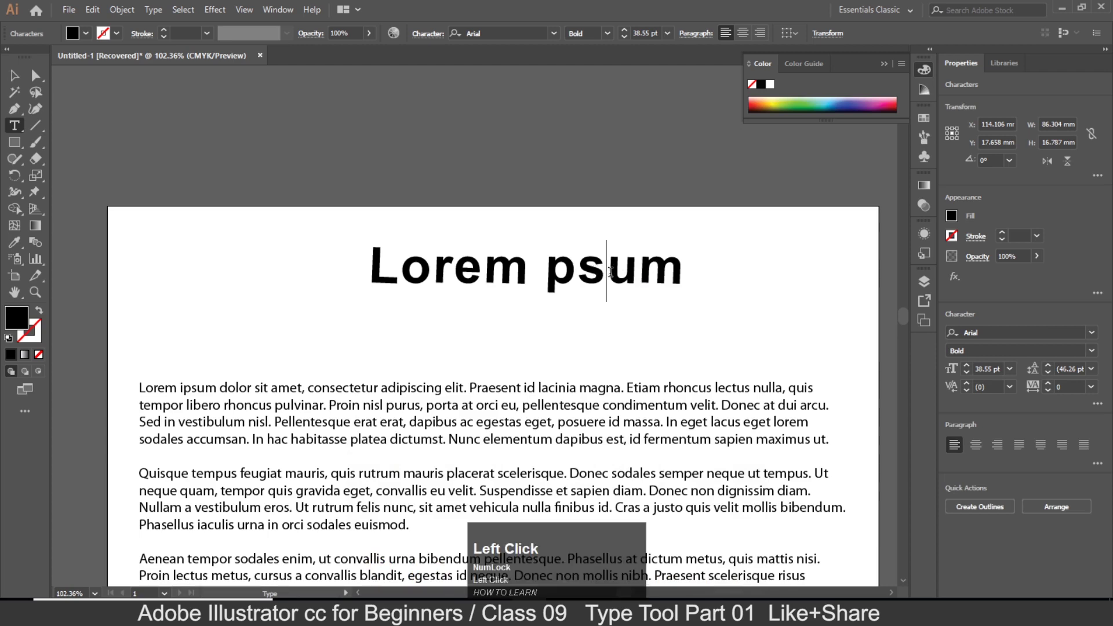
# Set the kerning between the s and u of 'psum' to -6 after trying 6 and -3.
pyautogui.click(1107, 408)
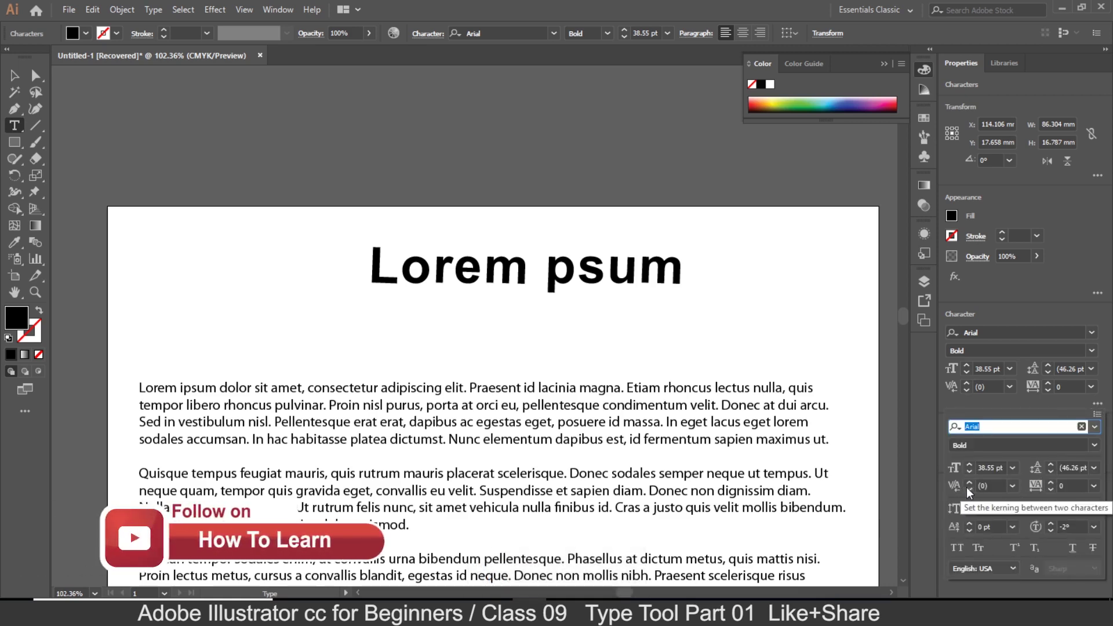
pyautogui.click(972, 491)
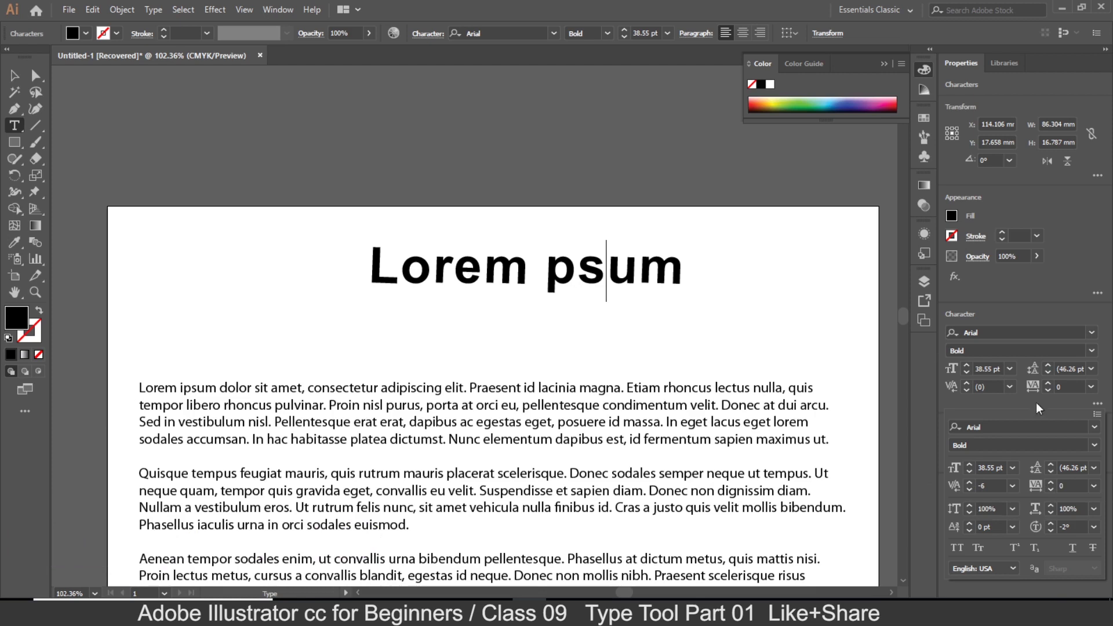
# Keep the heading's tracking at 0 and review the vertical and horizontal scale percentages.
pyautogui.click(1096, 490)
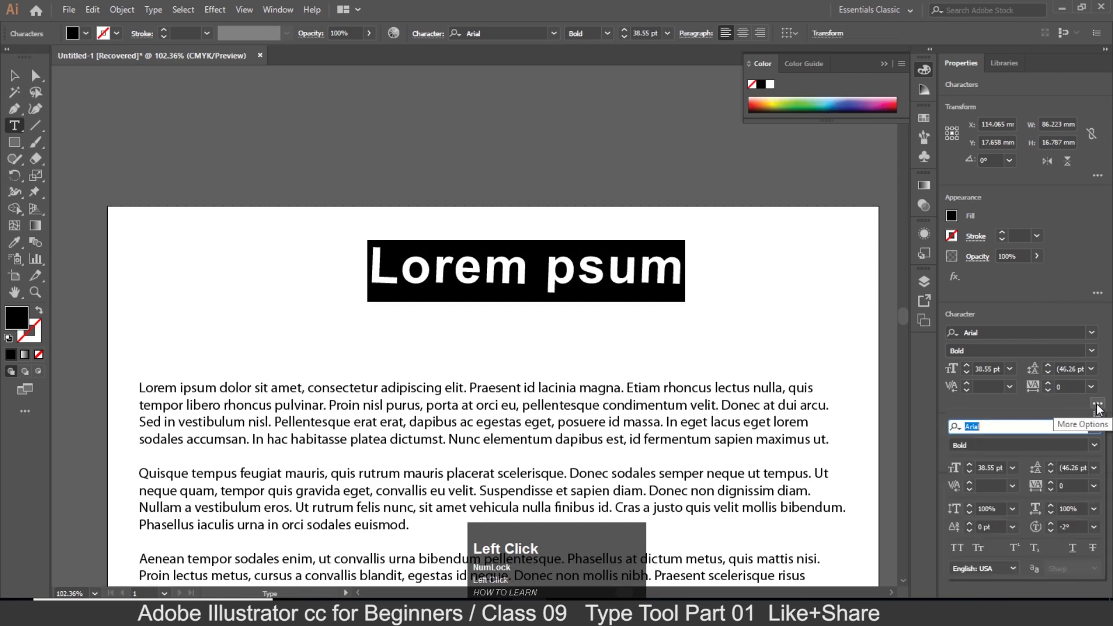
pyautogui.click(1099, 492)
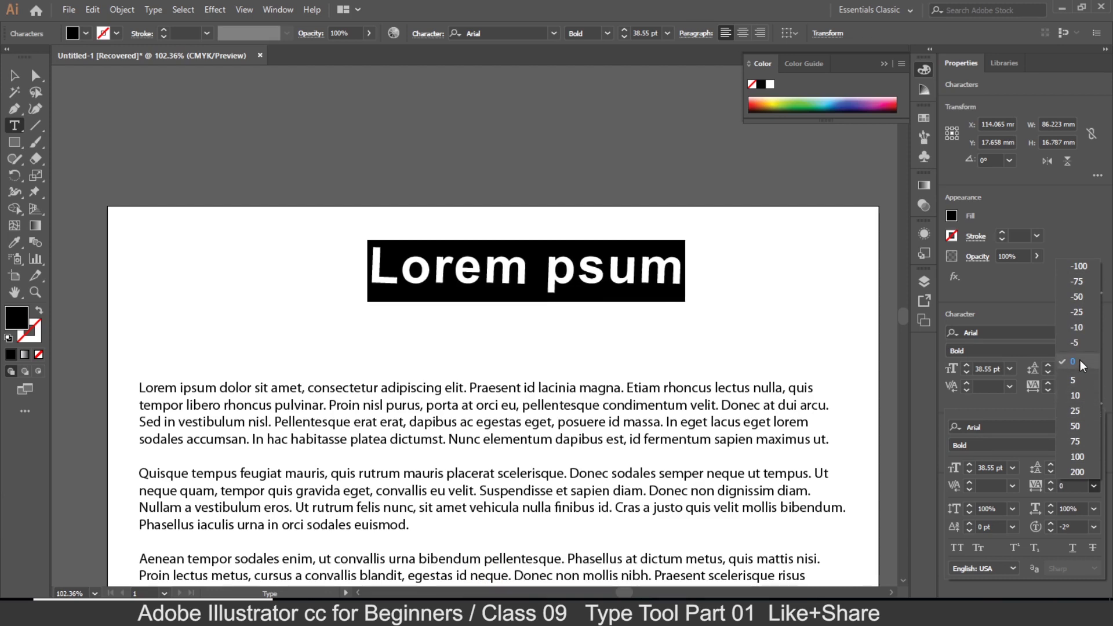
pyautogui.click(1084, 364)
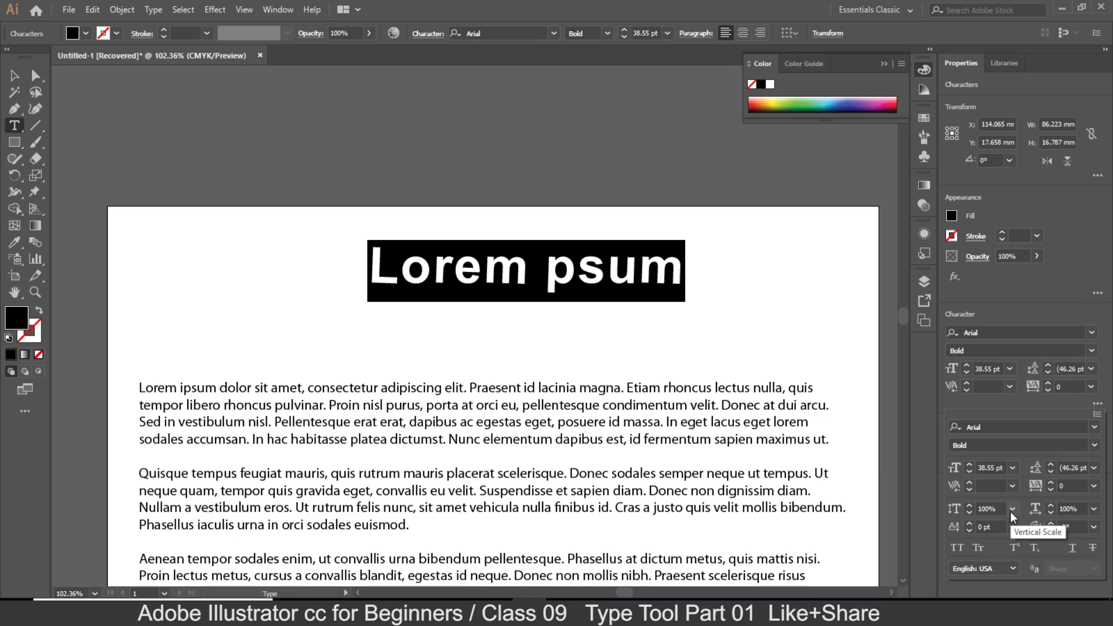
pyautogui.click(1016, 517)
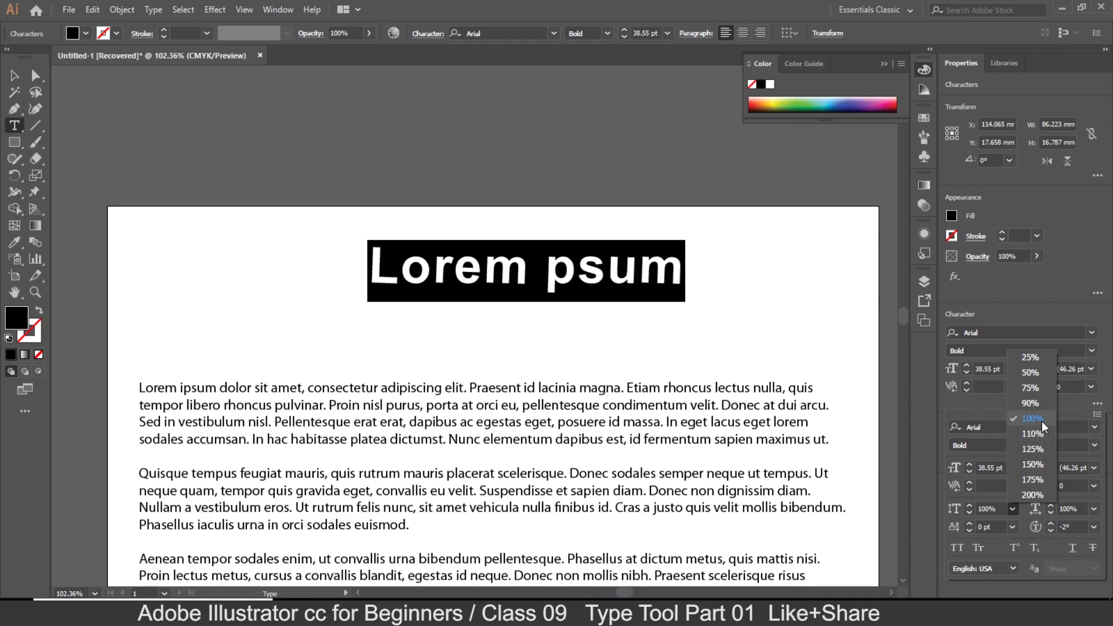
pyautogui.doubleClick(1045, 425)
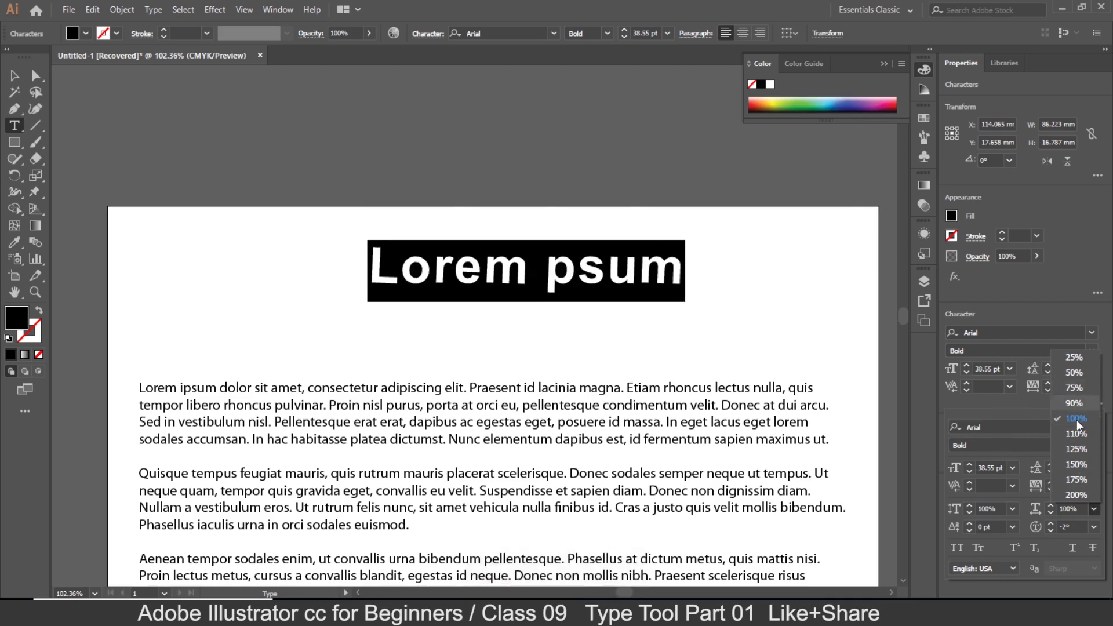
pyautogui.doubleClick(1078, 423)
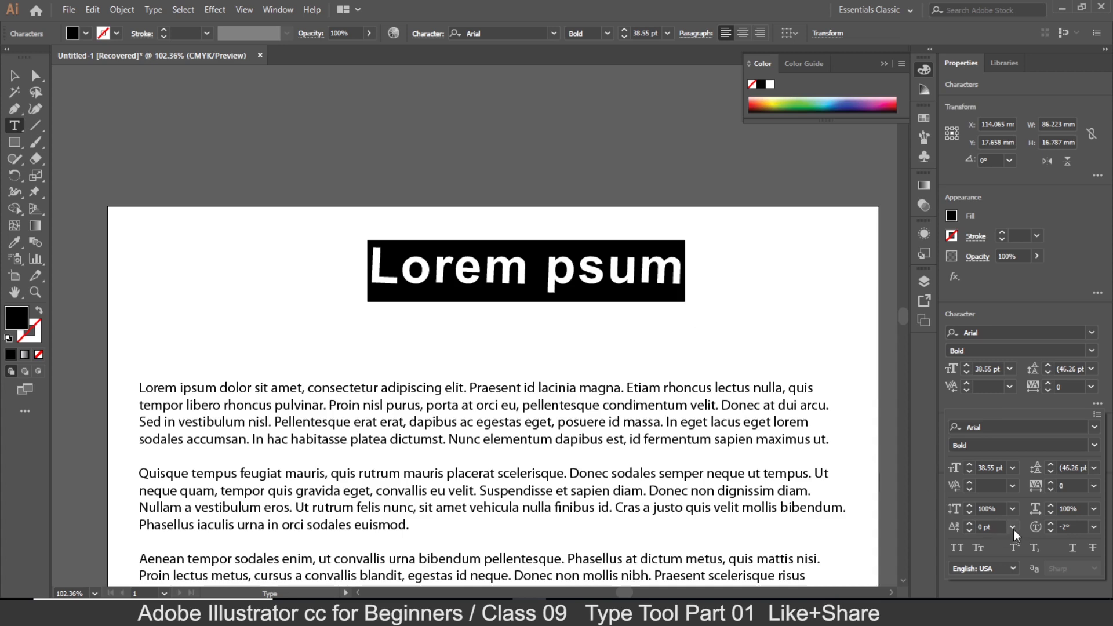
# Keep baseline shift at 0 pt, preview 120° and -60° rotations, then select psum's final m.
pyautogui.click(1018, 533)
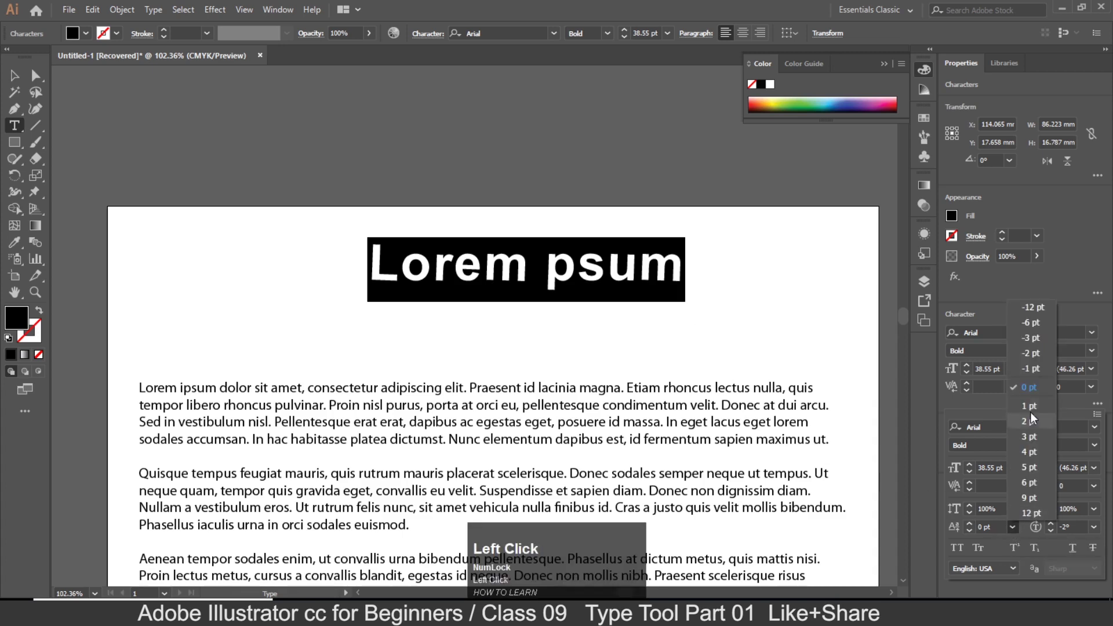
pyautogui.click(1035, 391)
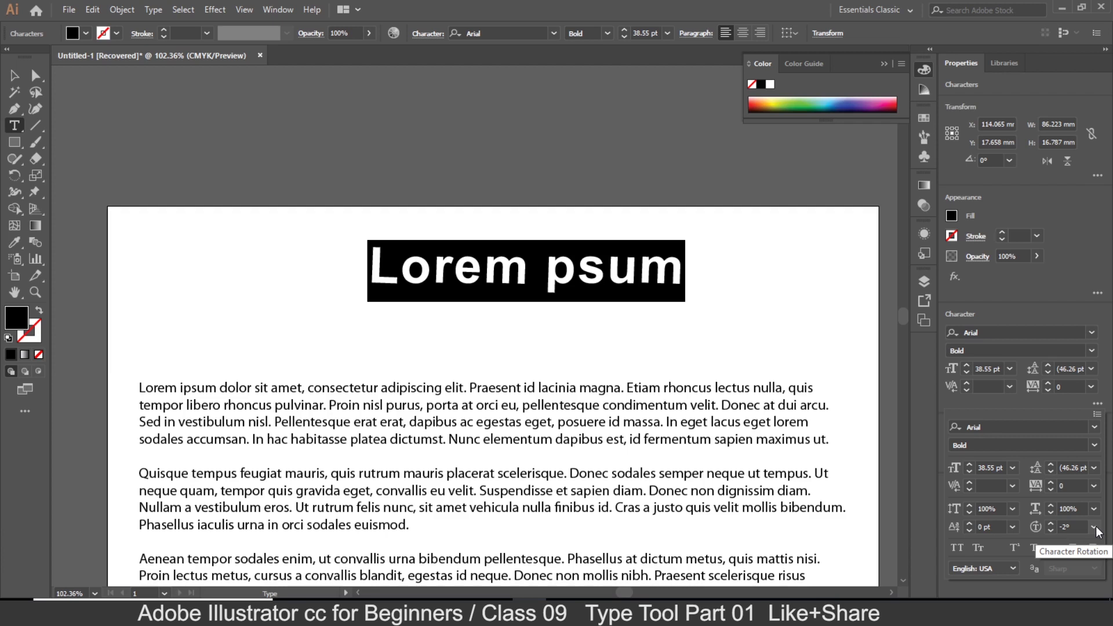
pyautogui.doubleClick(1101, 530)
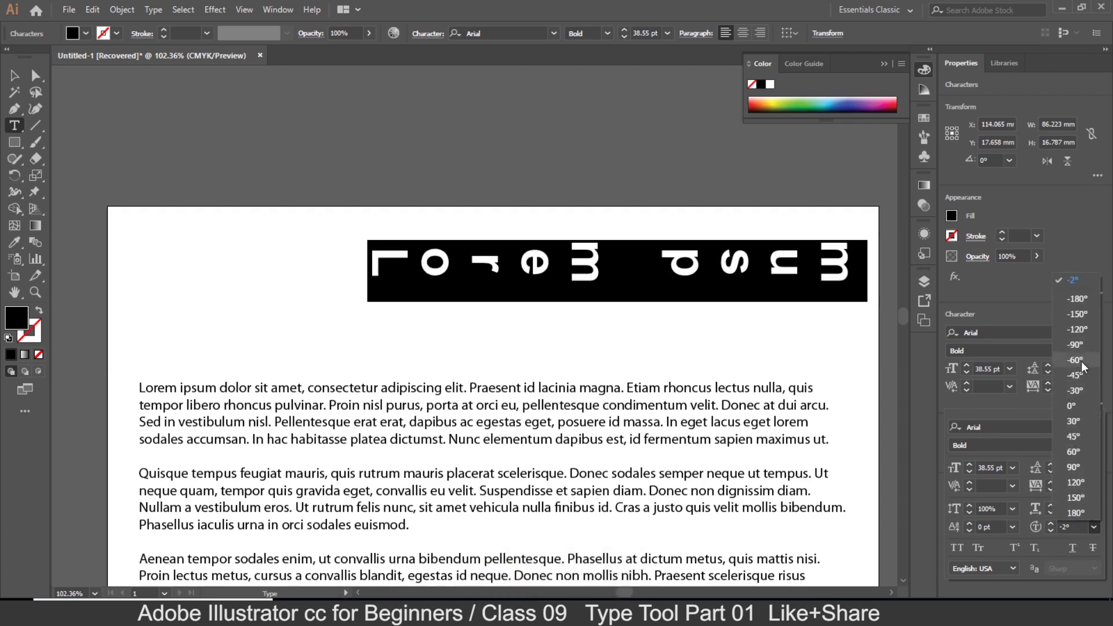
pyautogui.moveTo(1084, 406); pyautogui.dragTo(1107, 414)
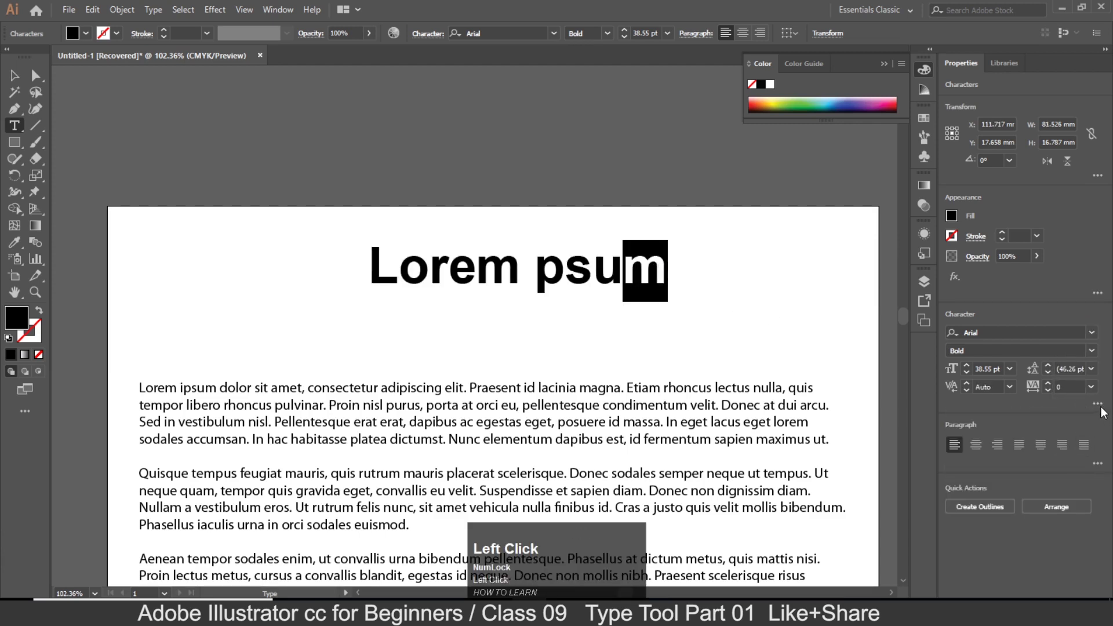
# Show the full character options again, rotation 0° and language English: USA.
pyautogui.click(1080, 407)
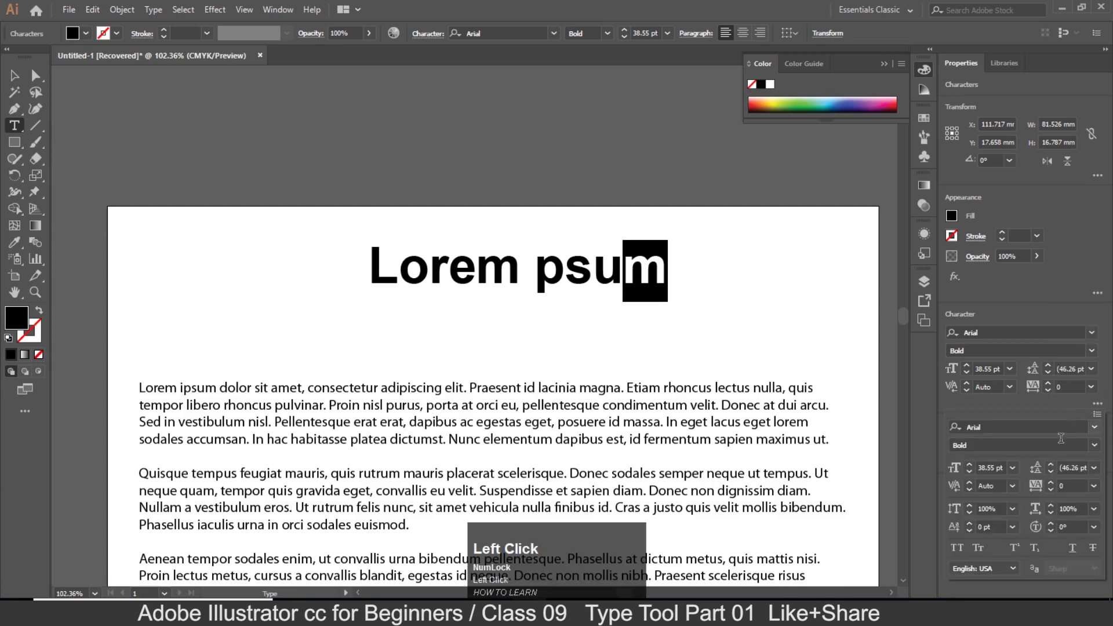
pyautogui.scroll(-3)
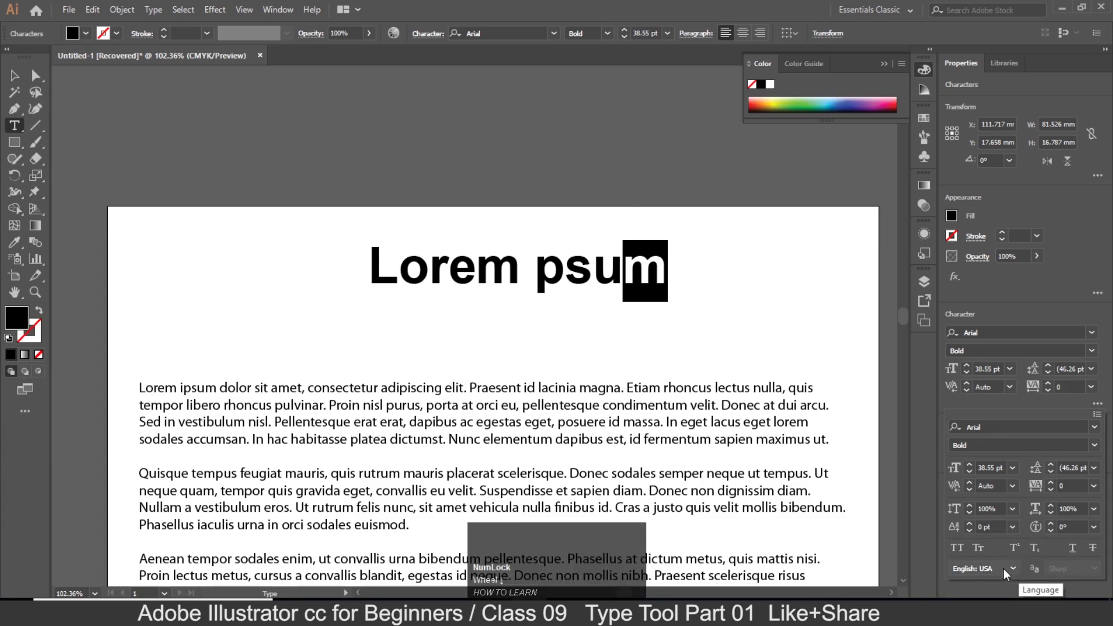
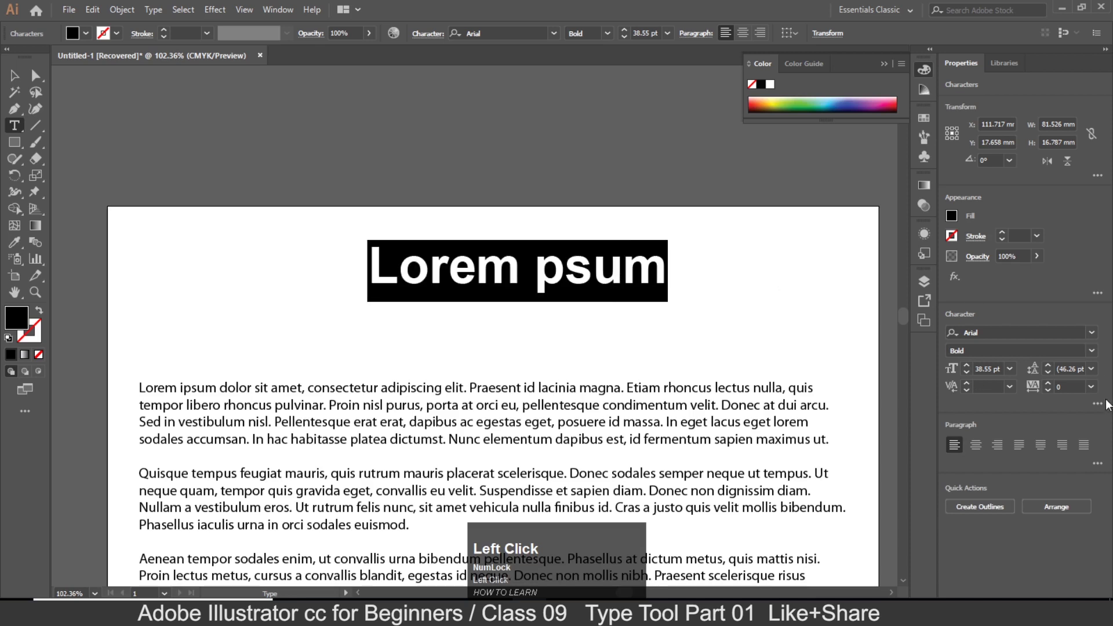
# Show full character options, try All Caps then Small Caps on the heading, then revert to normal case.
pyautogui.click(1100, 410)
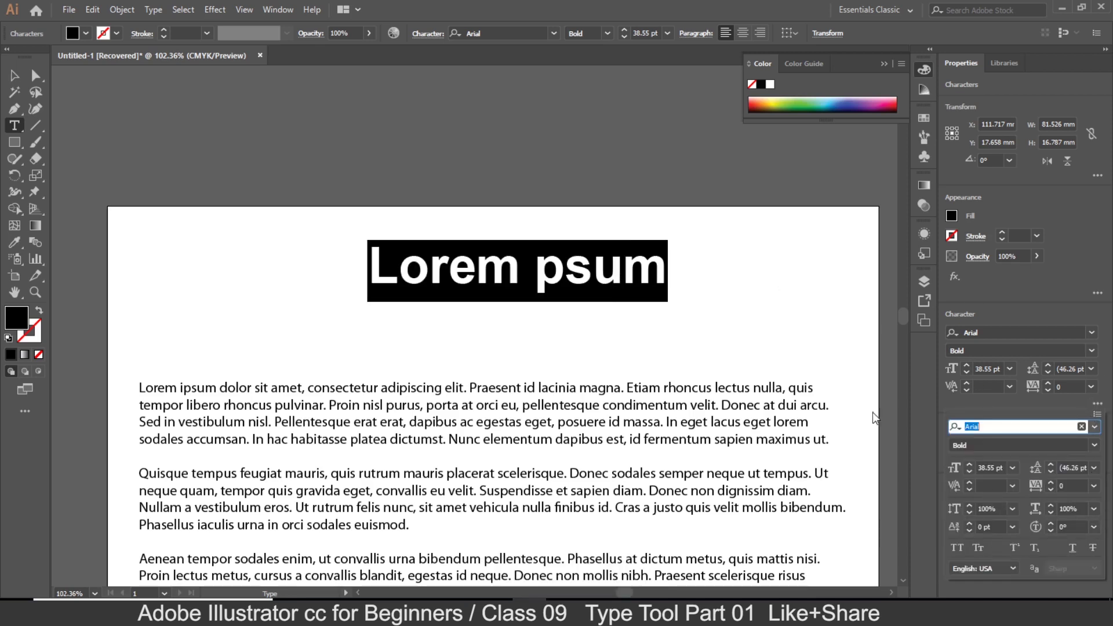
pyautogui.click(959, 550)
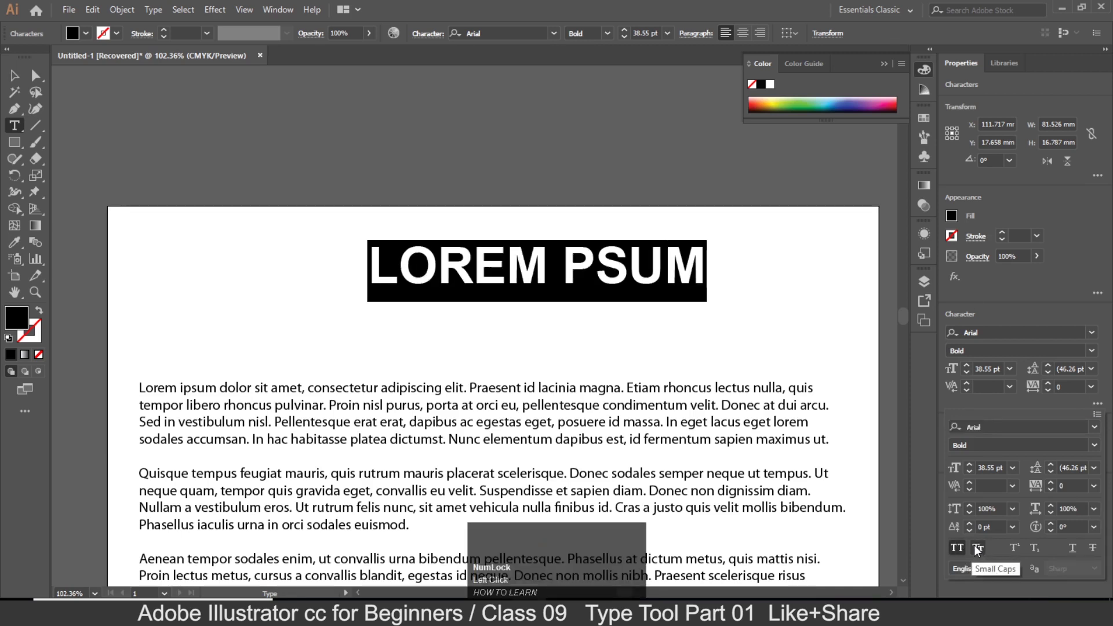
pyautogui.click(980, 554)
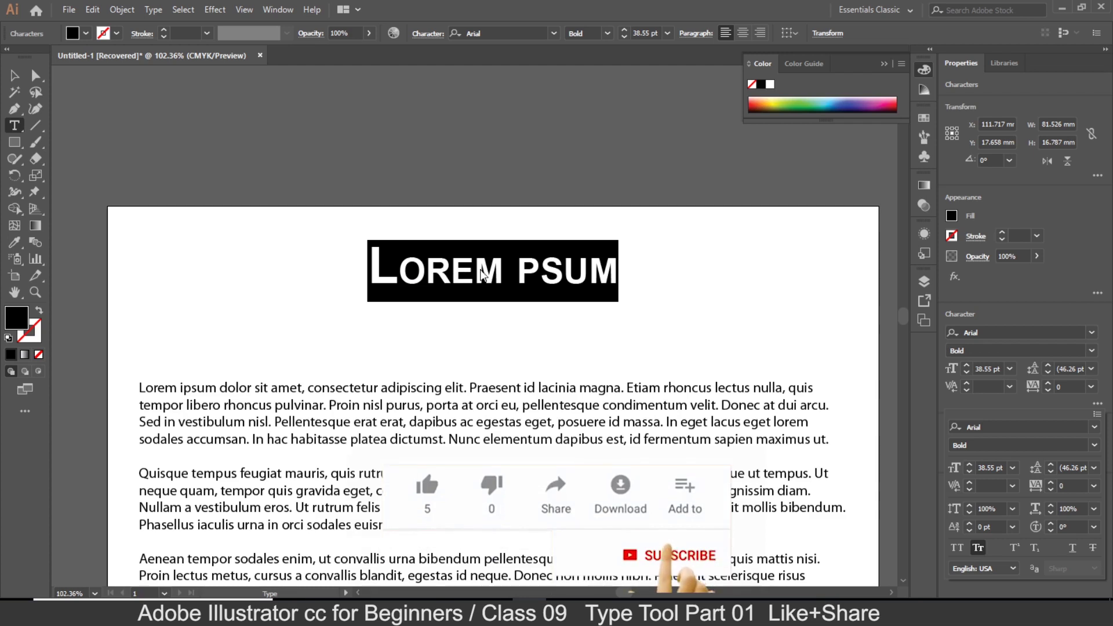
pyautogui.click(979, 552)
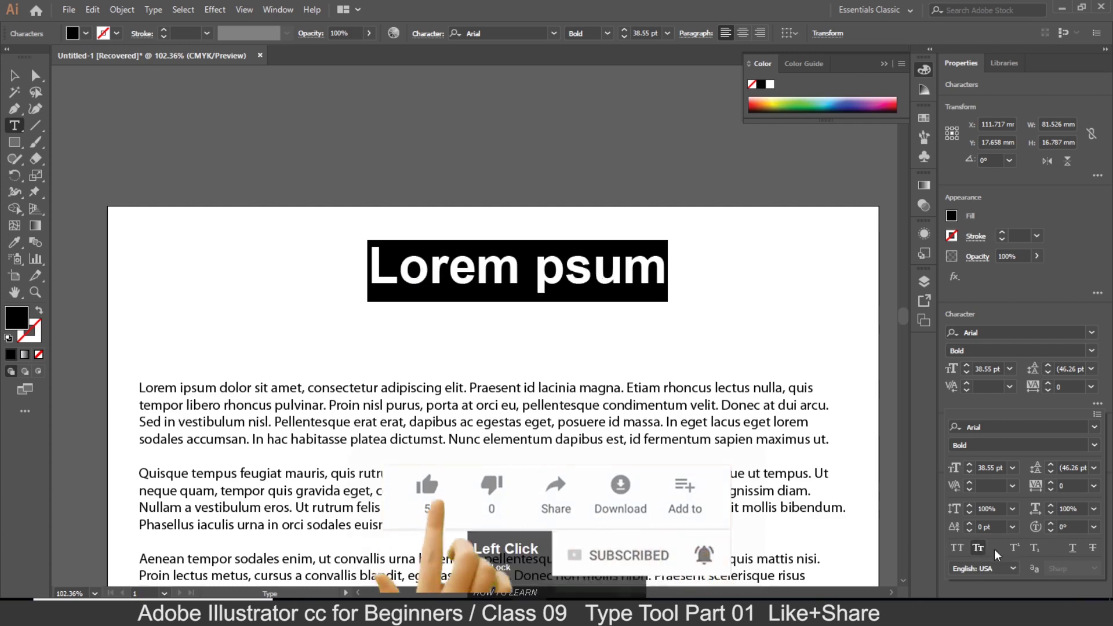
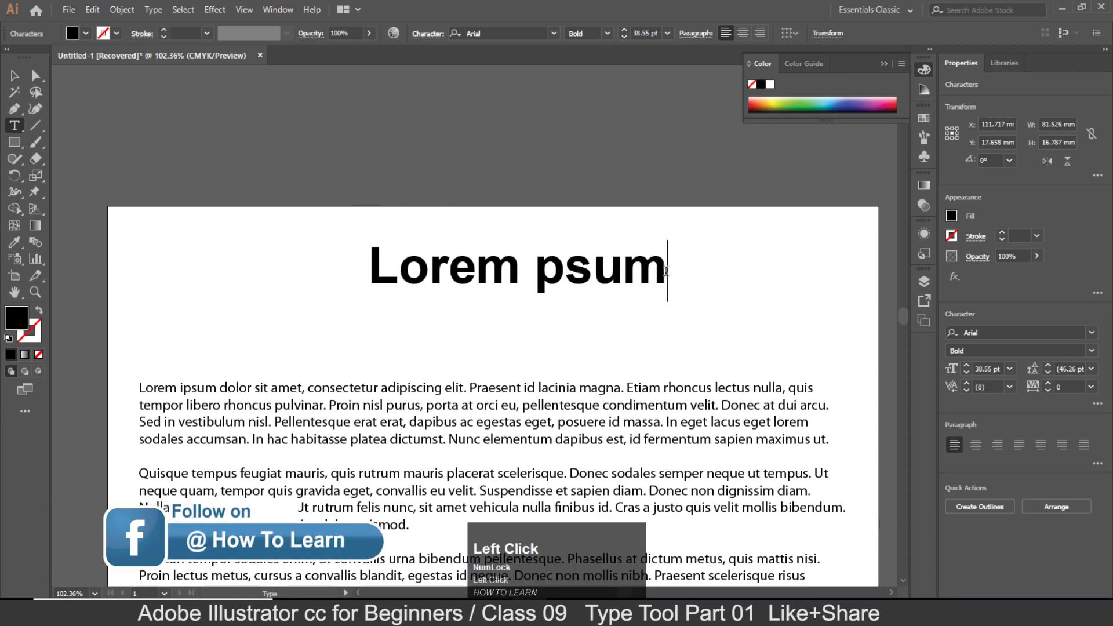
# Add a '2' after 'Lorem psum', try it as superscript and subscript, then leave it normal.
pyautogui.press('2')
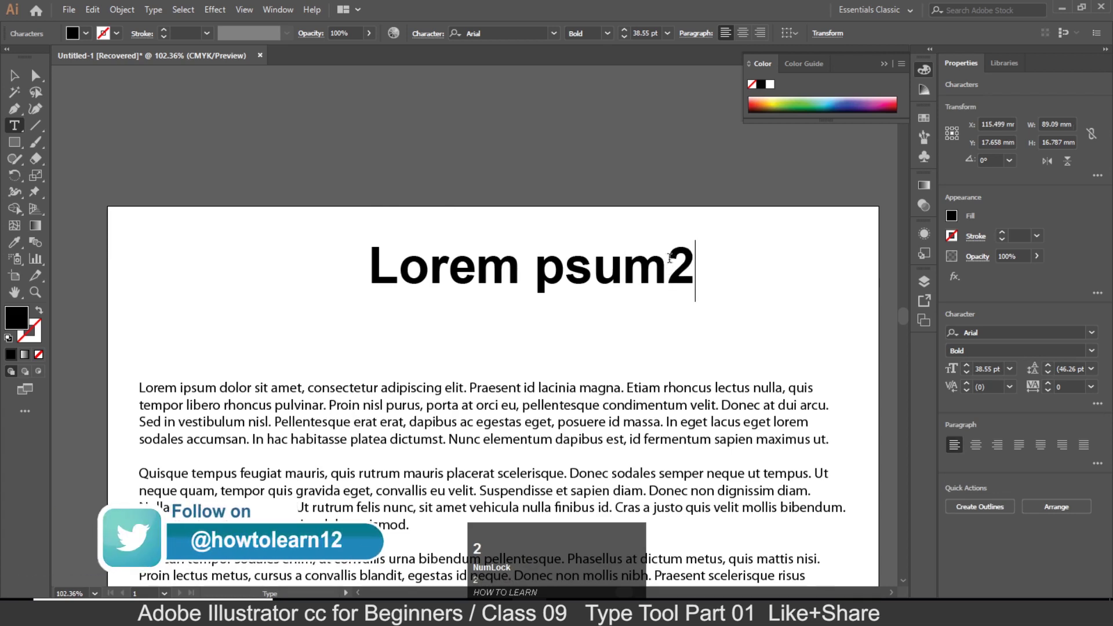
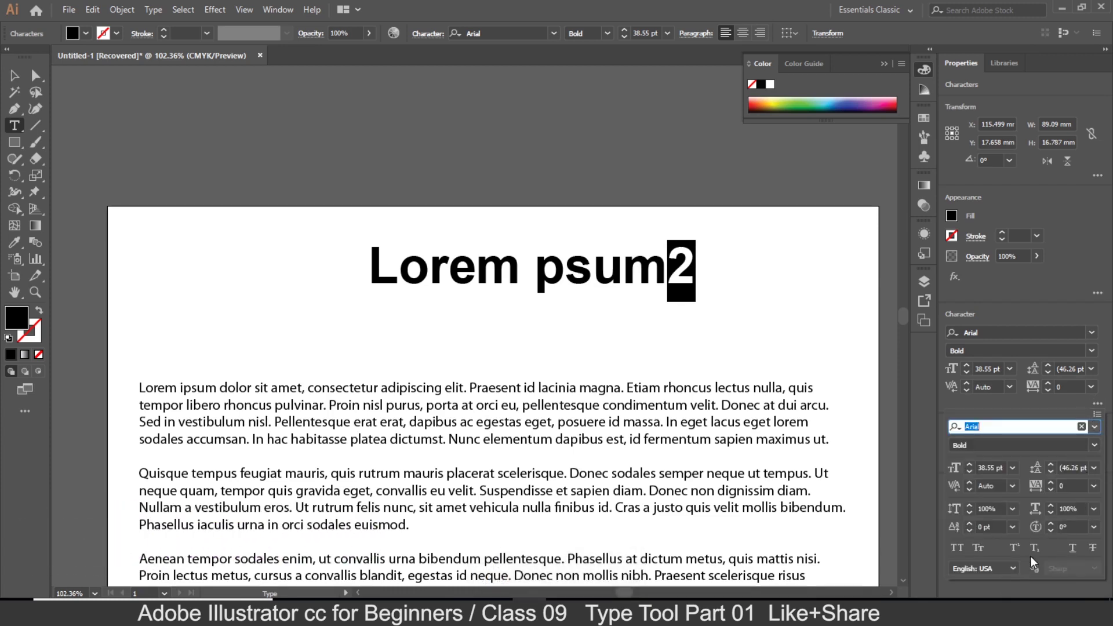
pyautogui.click(1018, 551)
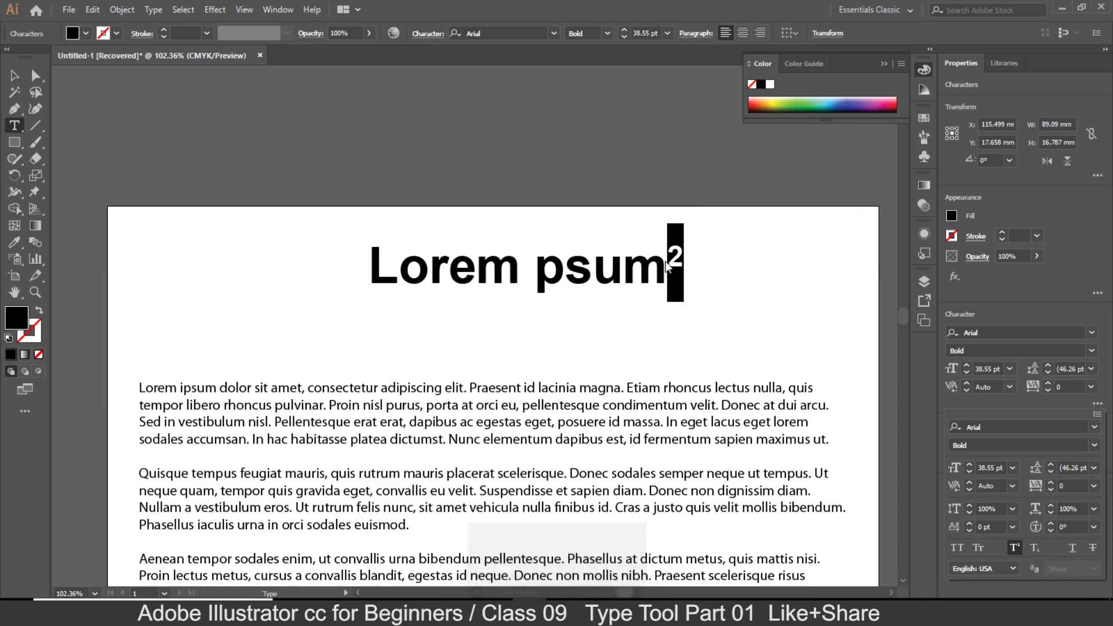
pyautogui.click(1018, 552)
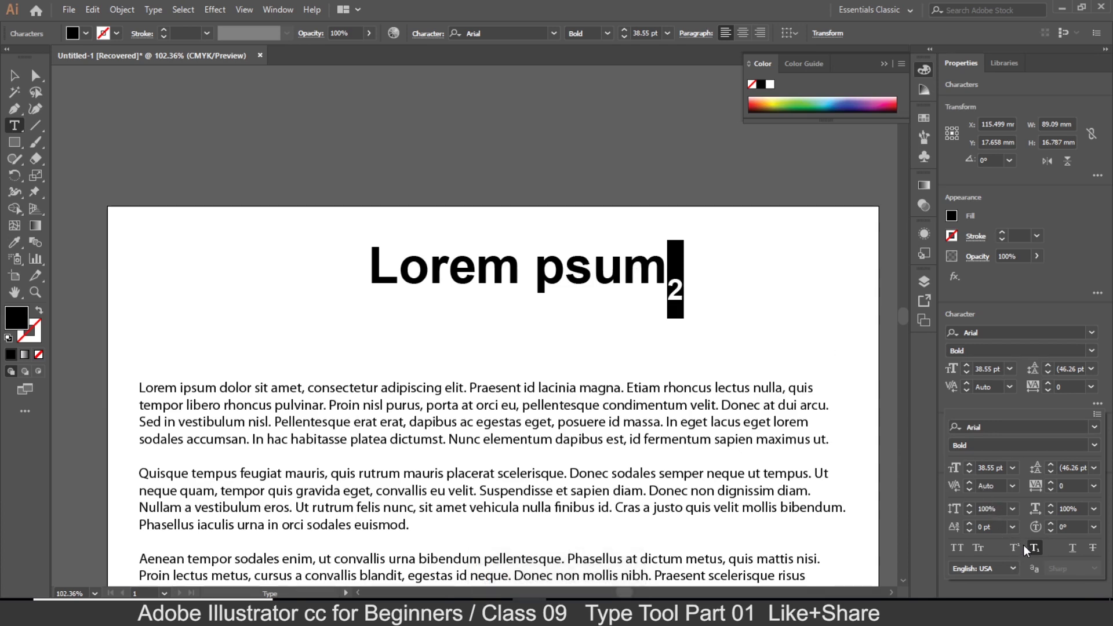
pyautogui.click(1039, 553)
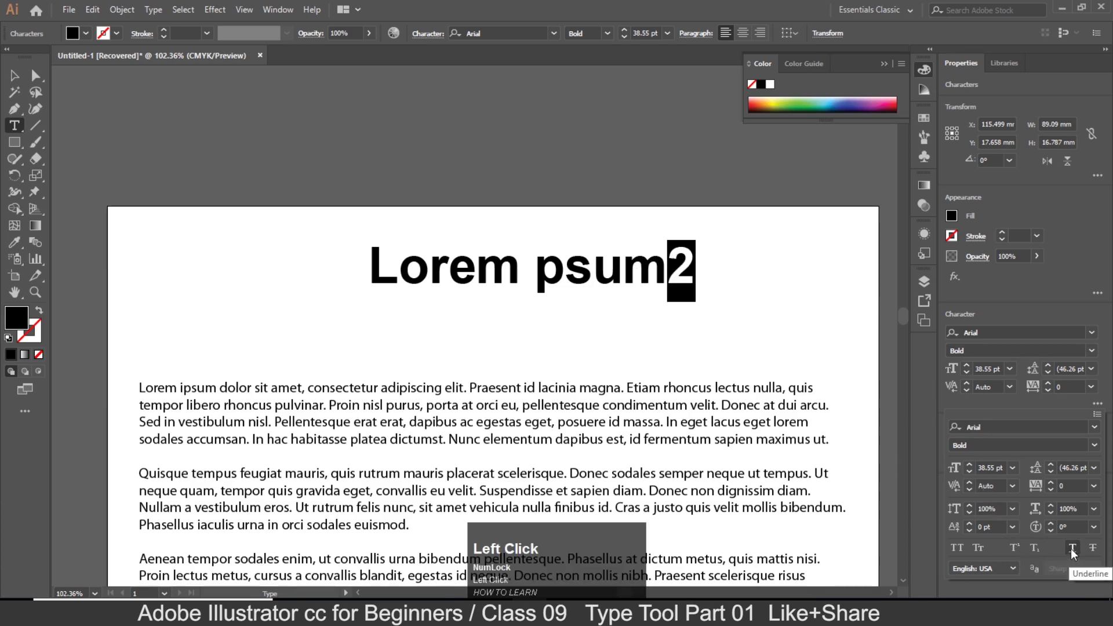
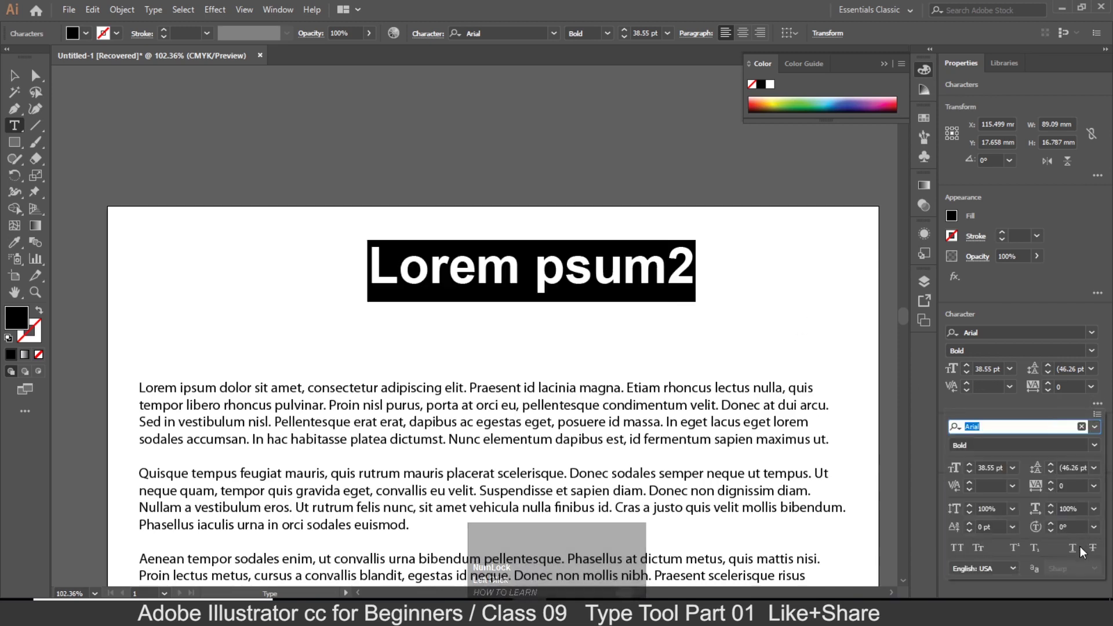
# Try Underline then Strikethrough on 'Lorem psum2', remove both, and select the heading as an object.
pyautogui.click(1076, 553)
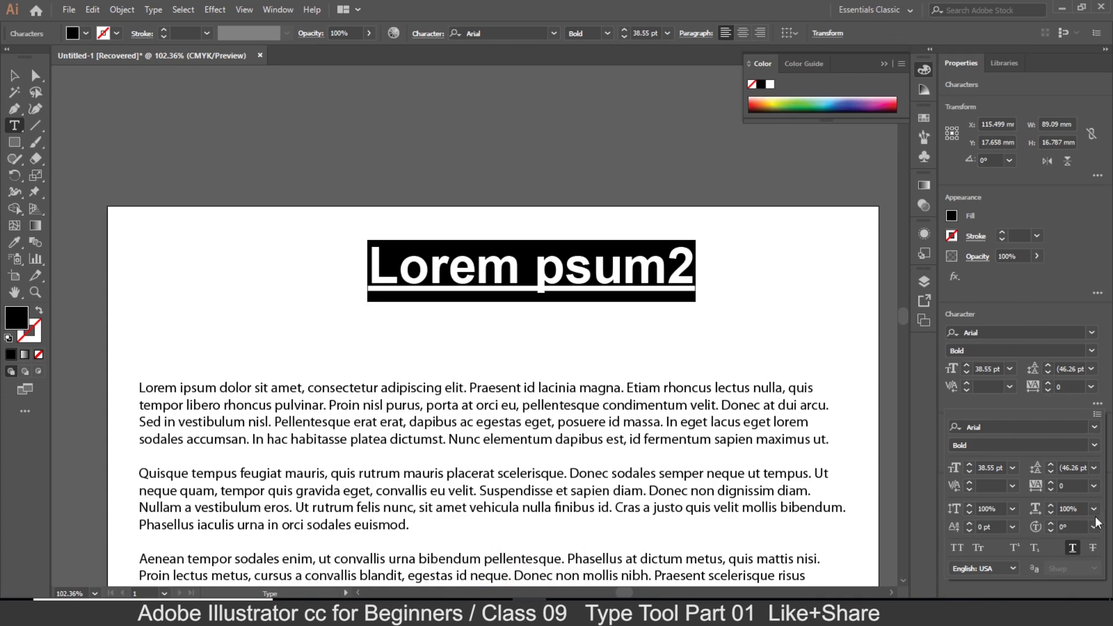
pyautogui.click(1076, 552)
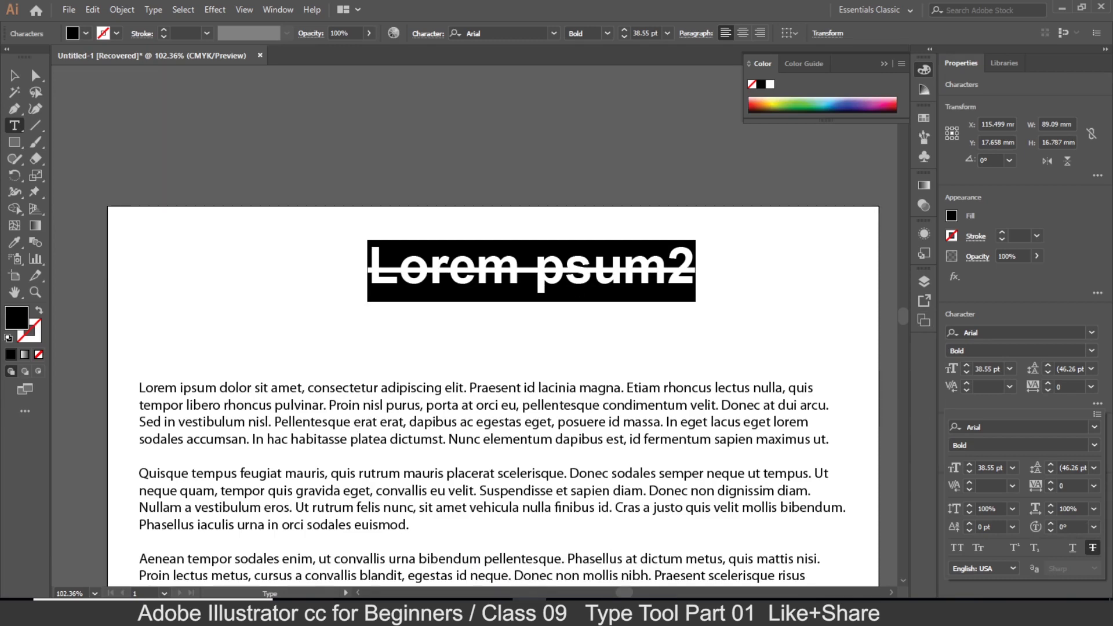
pyautogui.click(1077, 572)
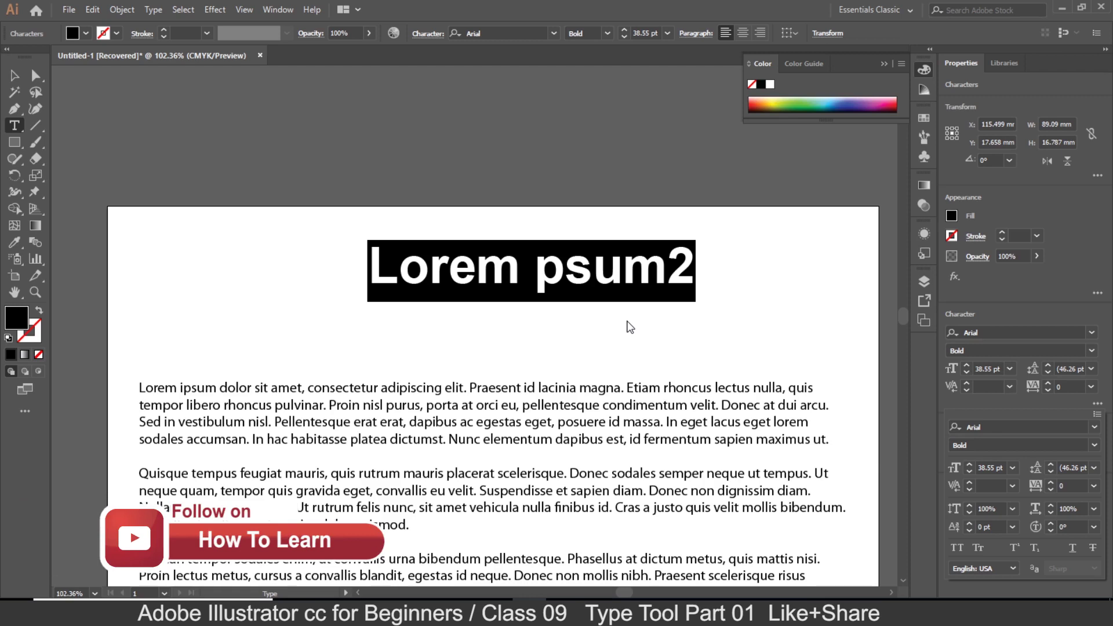
pyautogui.moveTo(15, 133); pyautogui.dragTo(92, 179)
pyautogui.click(18, 129)
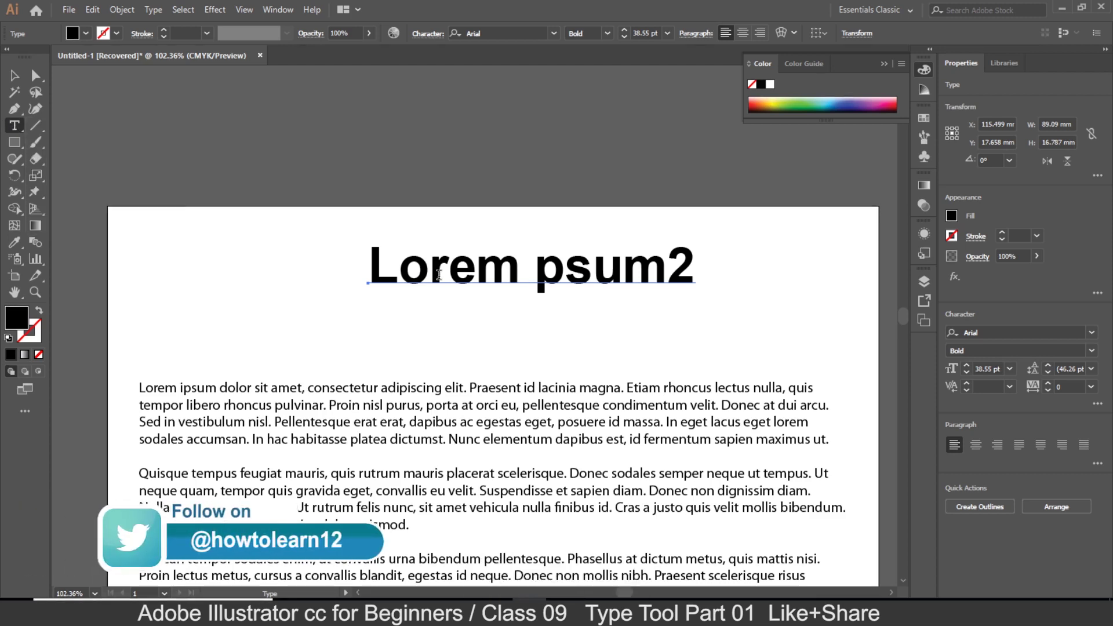